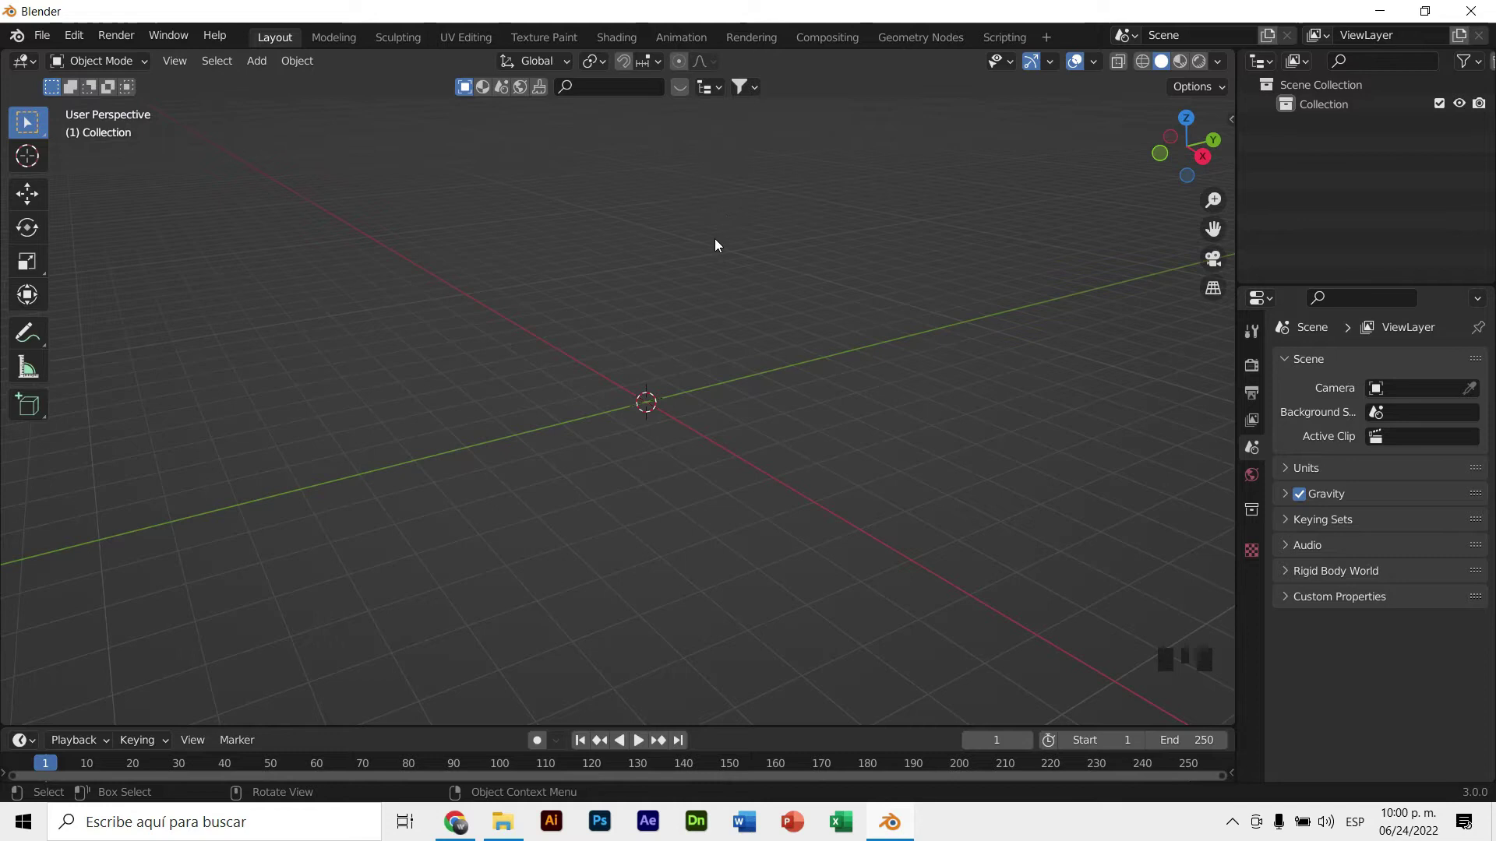
Add a NURBS path to the empty scene and rotate it upright around Y
left_click_drag(740, 303, 1260, 345)
left_click_drag(1252, 399, 689, 325)
key("shift+a")
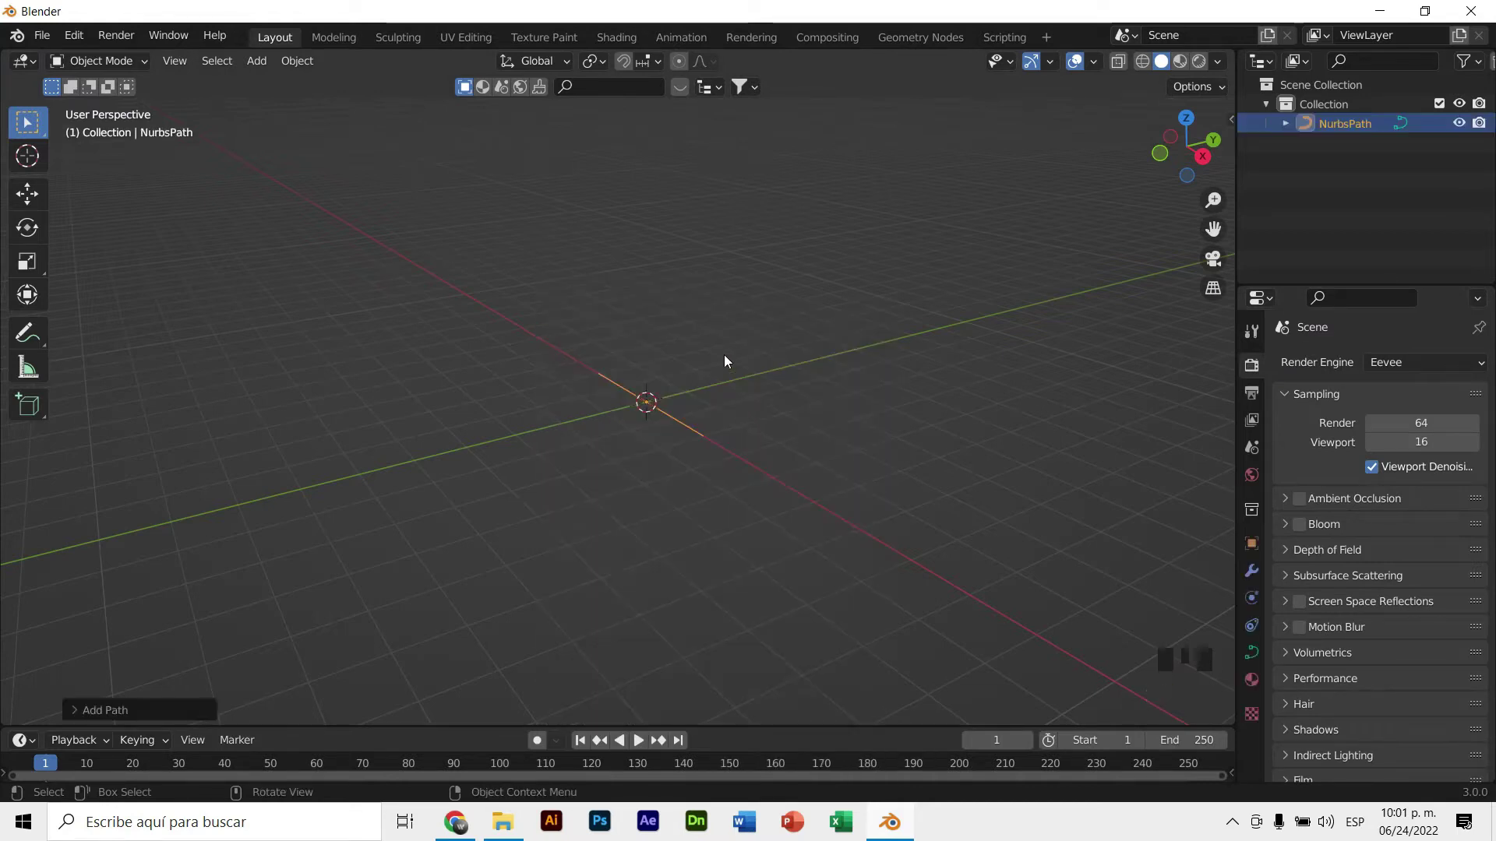
key("r")
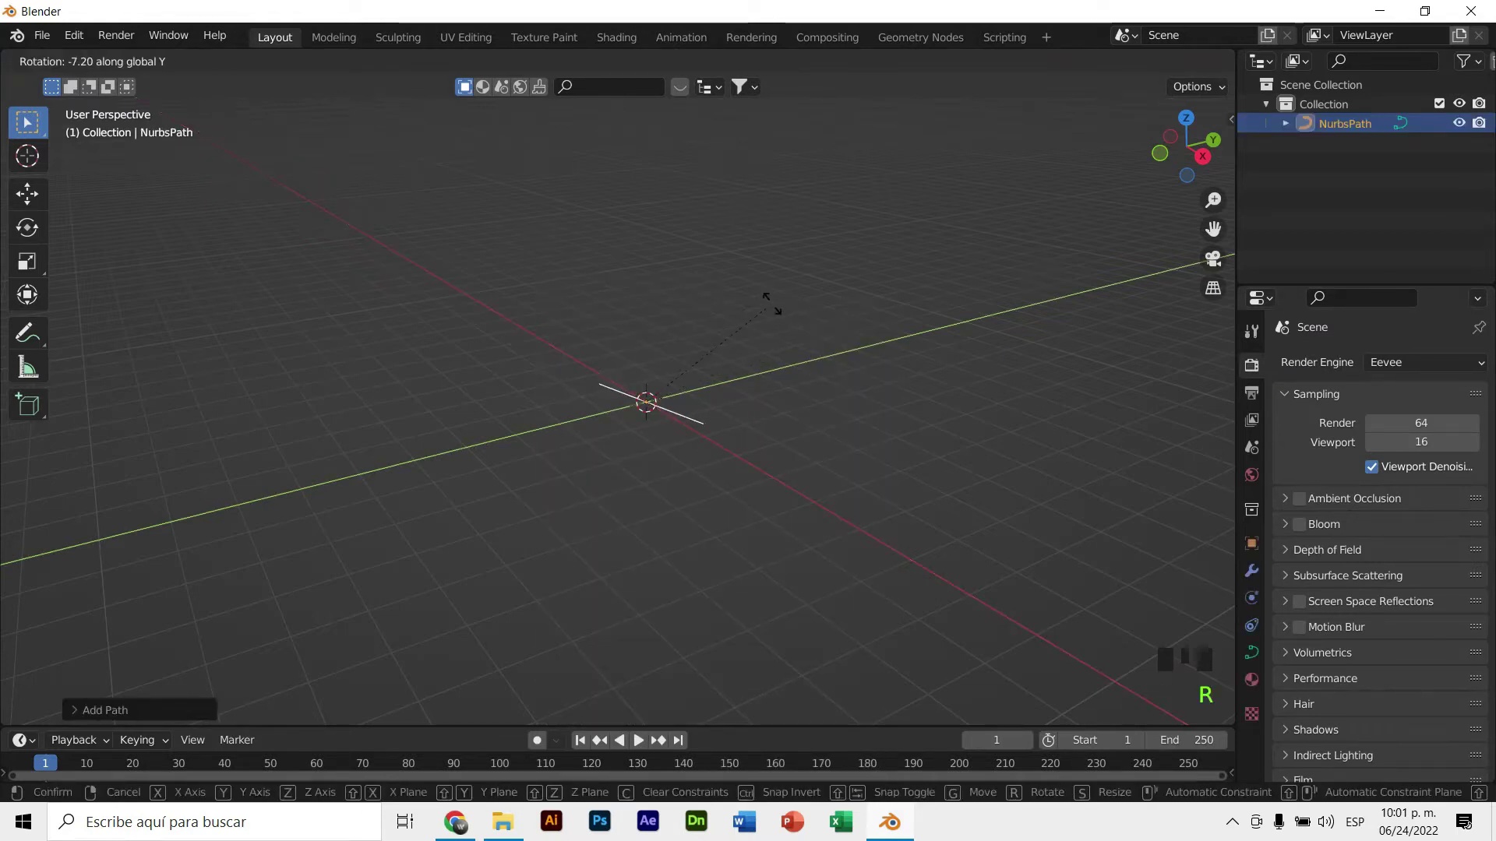
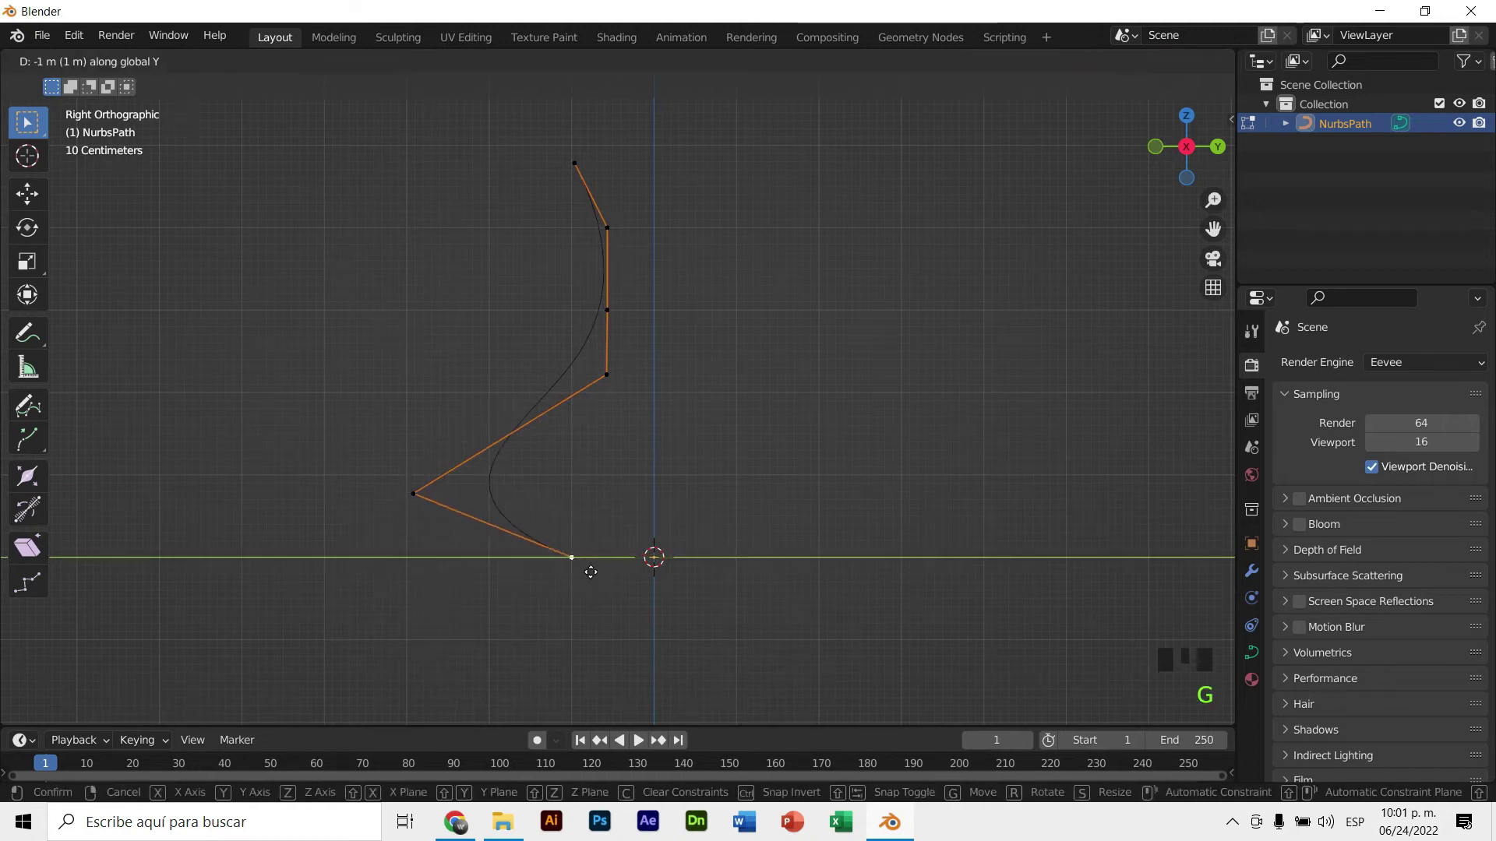
Move the path's control points sideways to bend it into a vase profile
key("g")
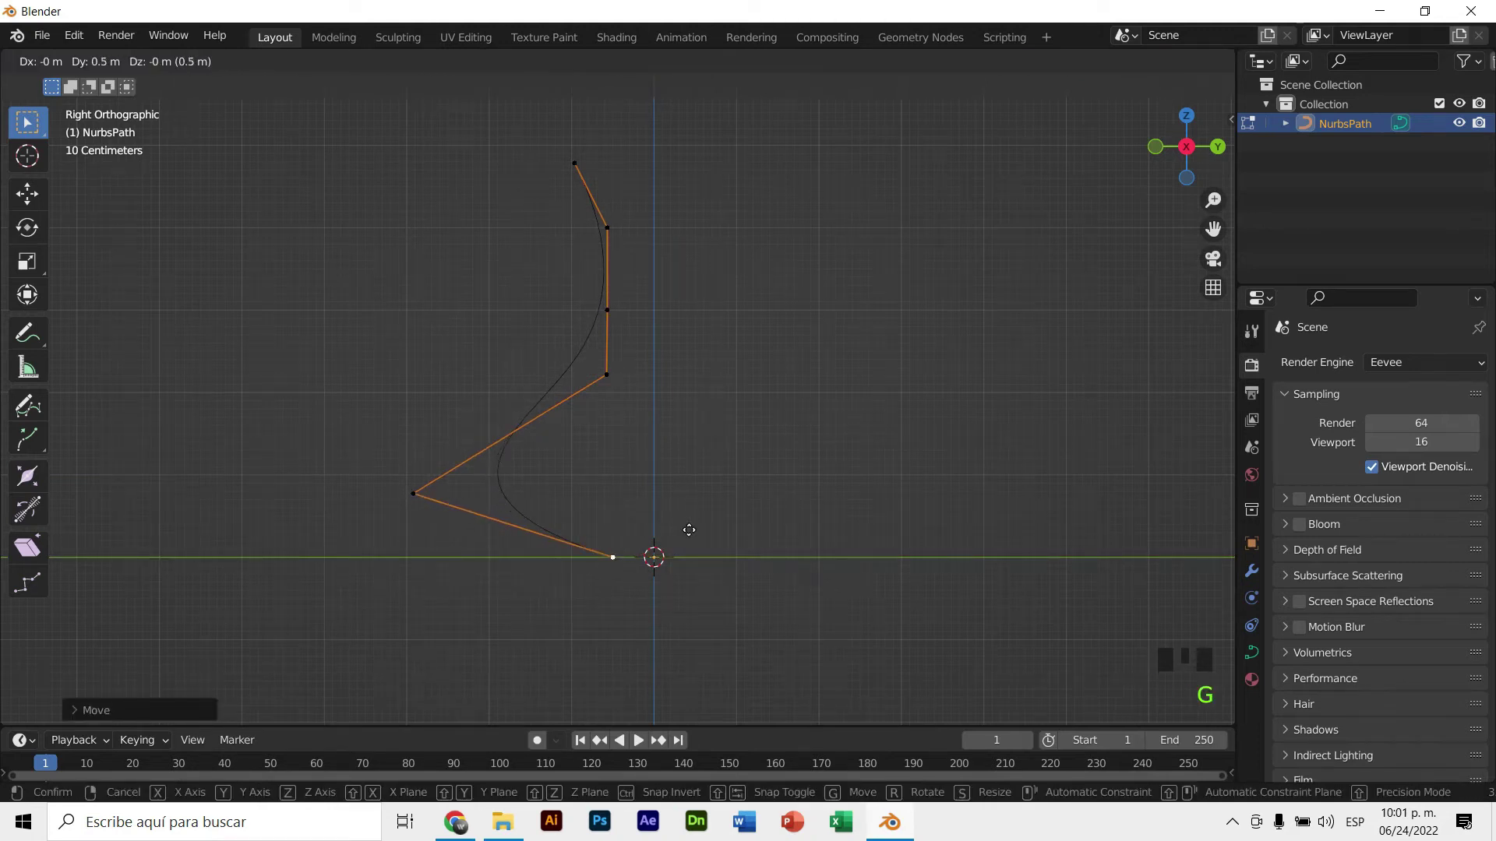
key("ctrl+z")
key("g")
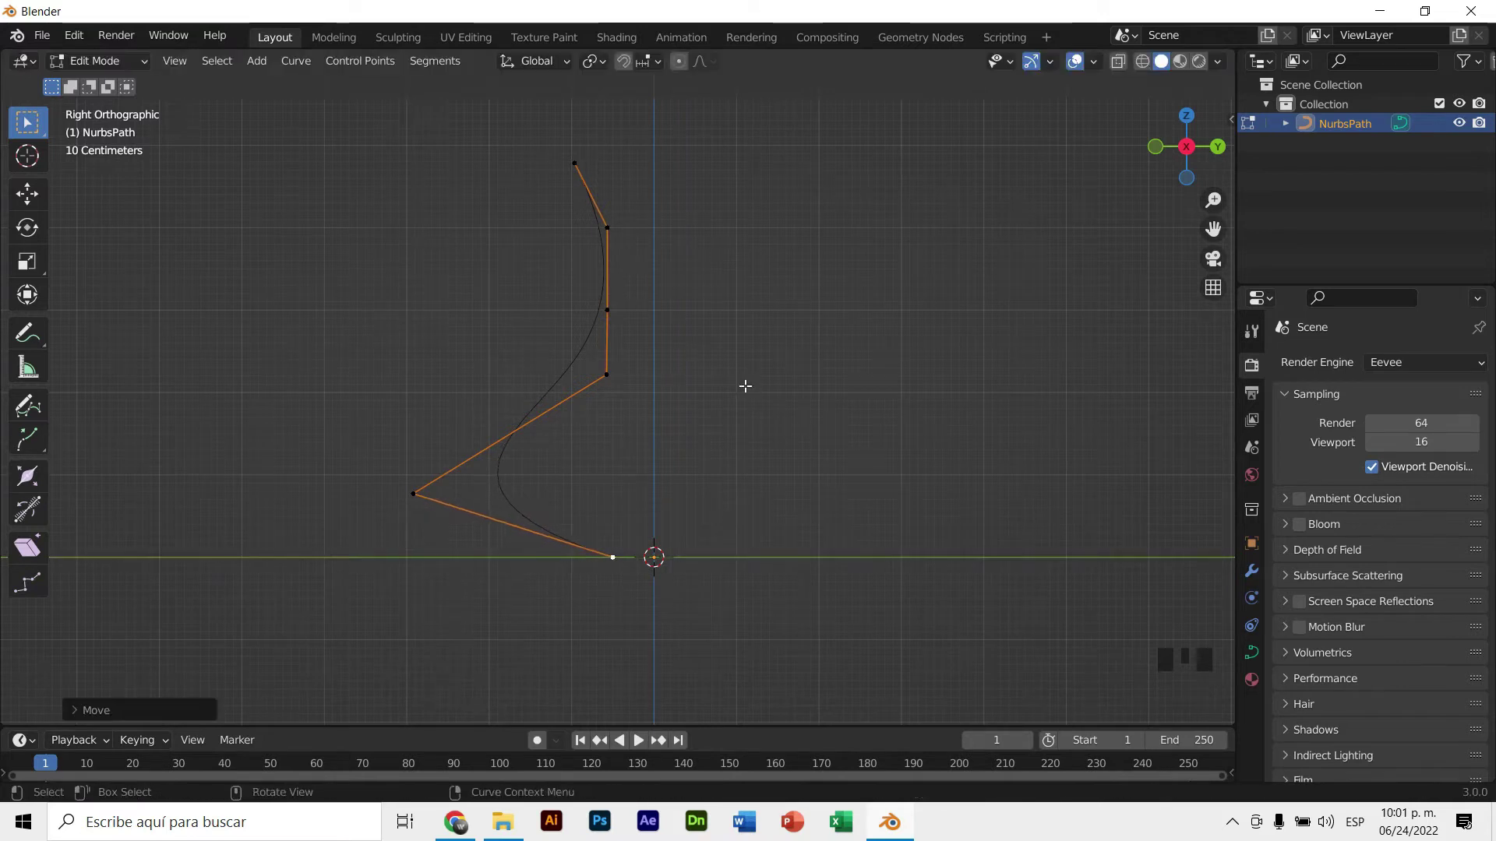
key("Tab")
left_click(728, 354)
middle_click(713, 360)
left_click(622, 303)
left_click_drag(614, 297, 726, 394)
left_click_drag(735, 395, 627, 569)
Nudge the remaining points along Y, return to Object Mode and convert the curve to a mesh
key("Tab")
key("g")
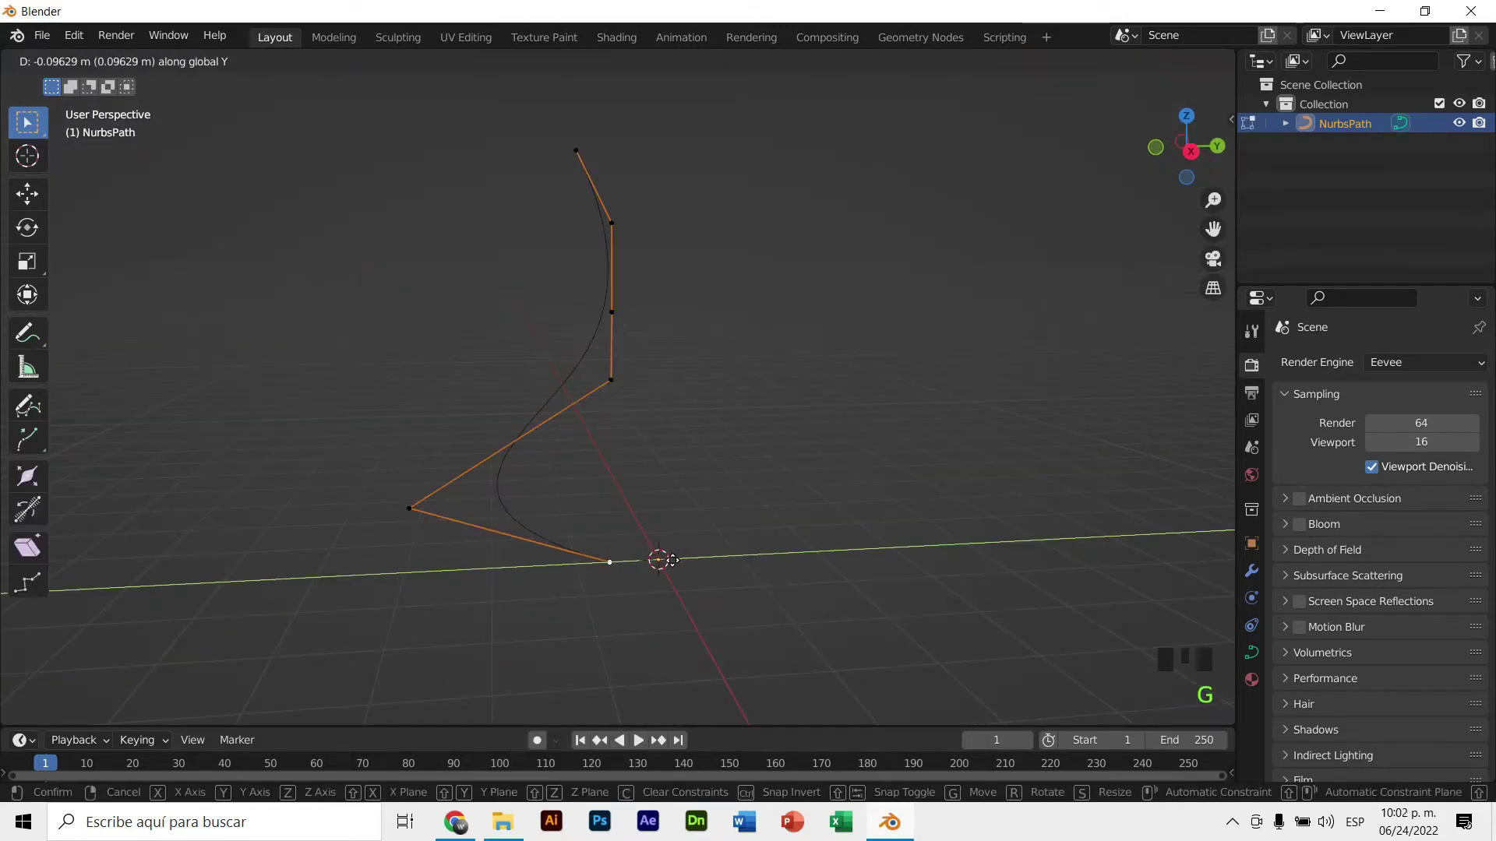
key("Tab")
left_click_drag(601, 268, 647, 362)
key("Tab")
key("Tab")
left_click_drag(714, 321, 1257, 577)
Revolve the mesh profile into a full vase body with a modifier
left_click(1258, 577)
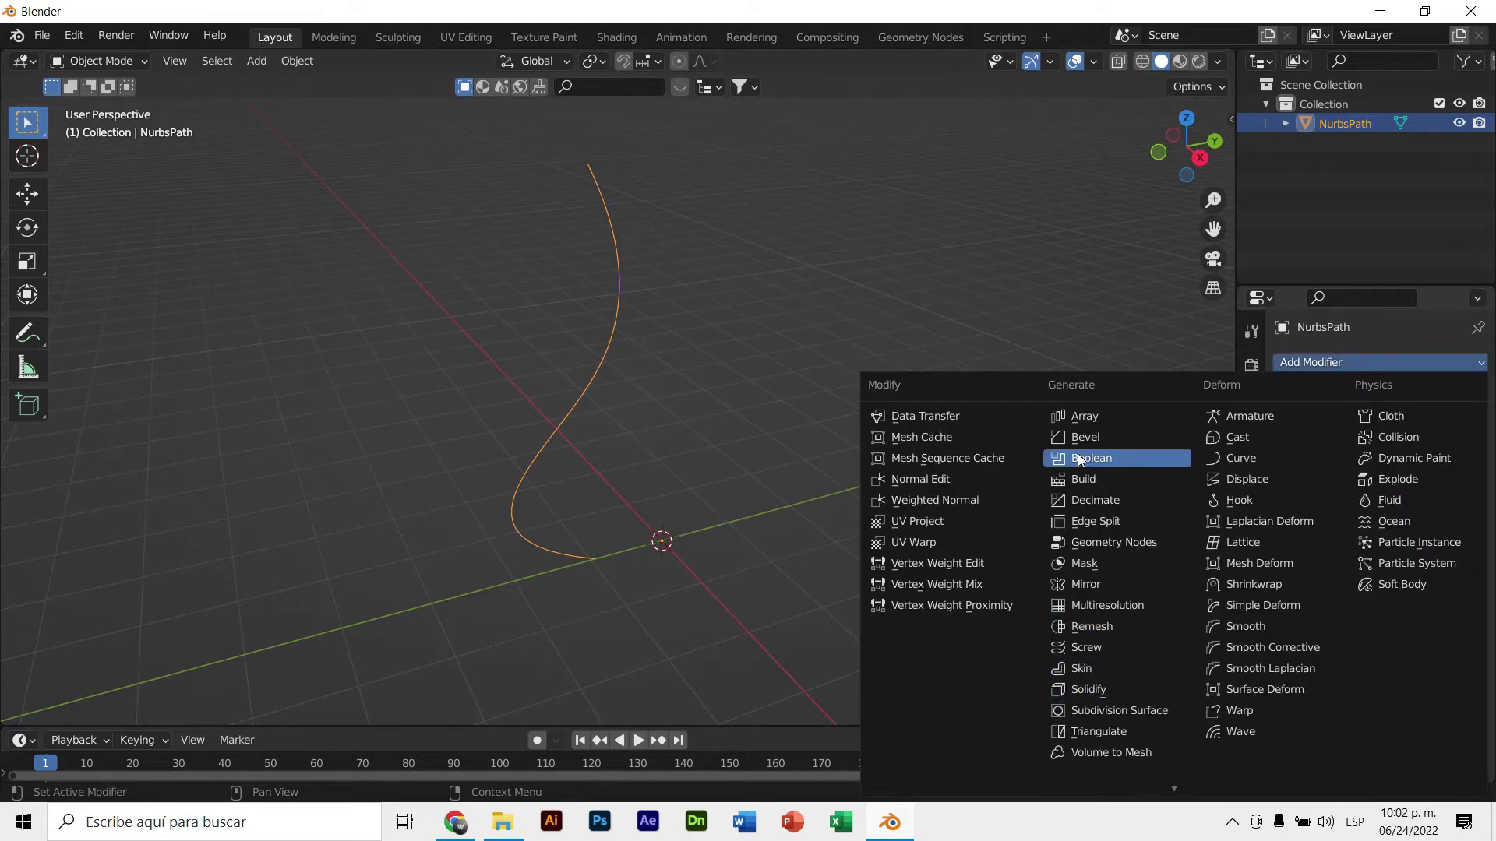
left_click(1372, 502)
left_click_drag(962, 487, 1289, 400)
left_click_drag(1289, 400, 1025, 413)
left_click_drag(1025, 414, 1434, 402)
Add a Decimate modifier and lower its ratio to about 0.06 for a faceted low-poly vase
left_click(1434, 401)
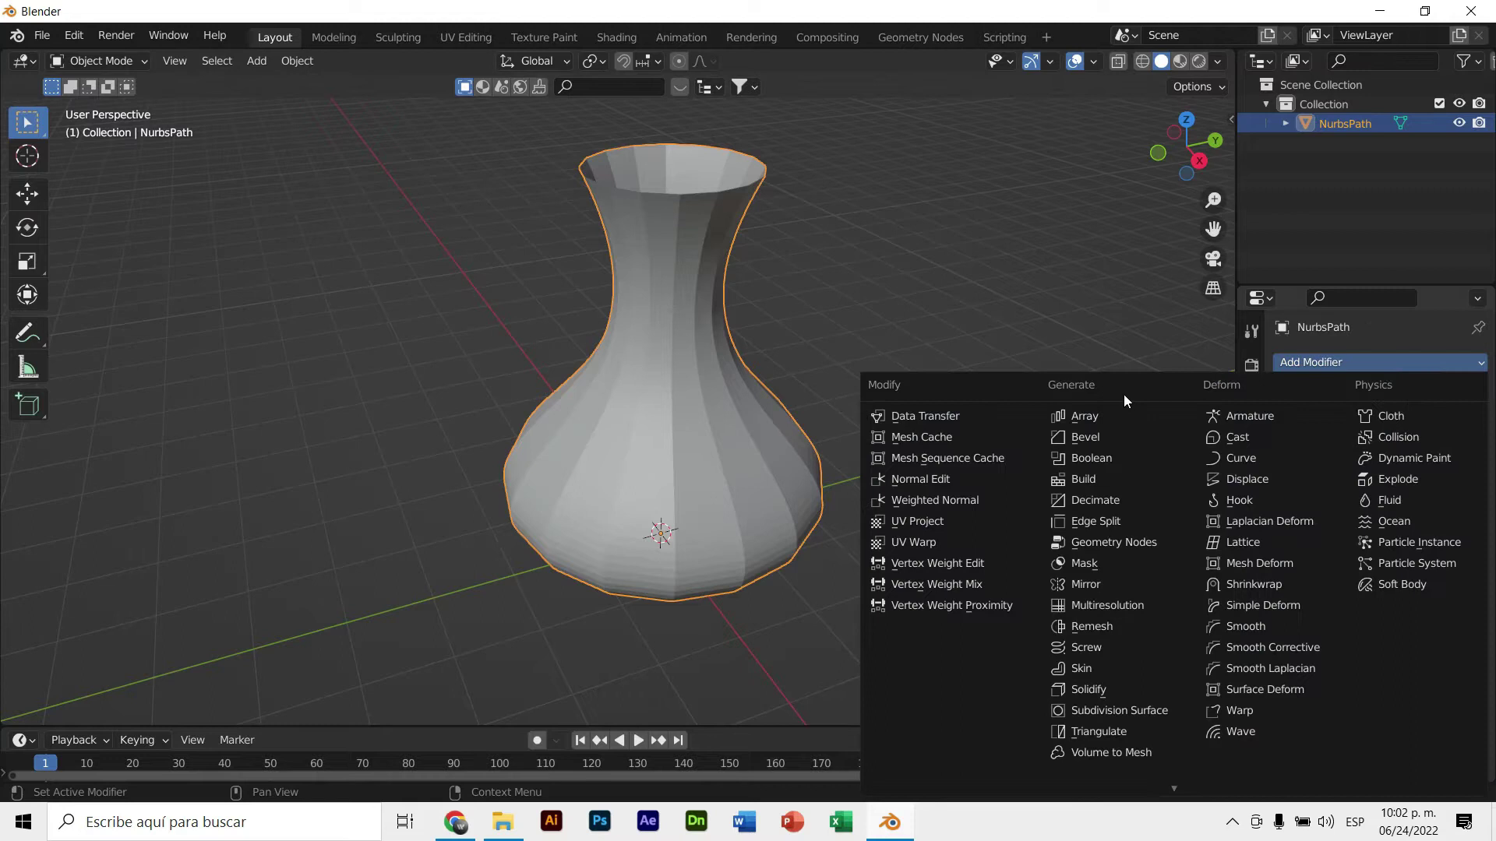
left_click(1094, 502)
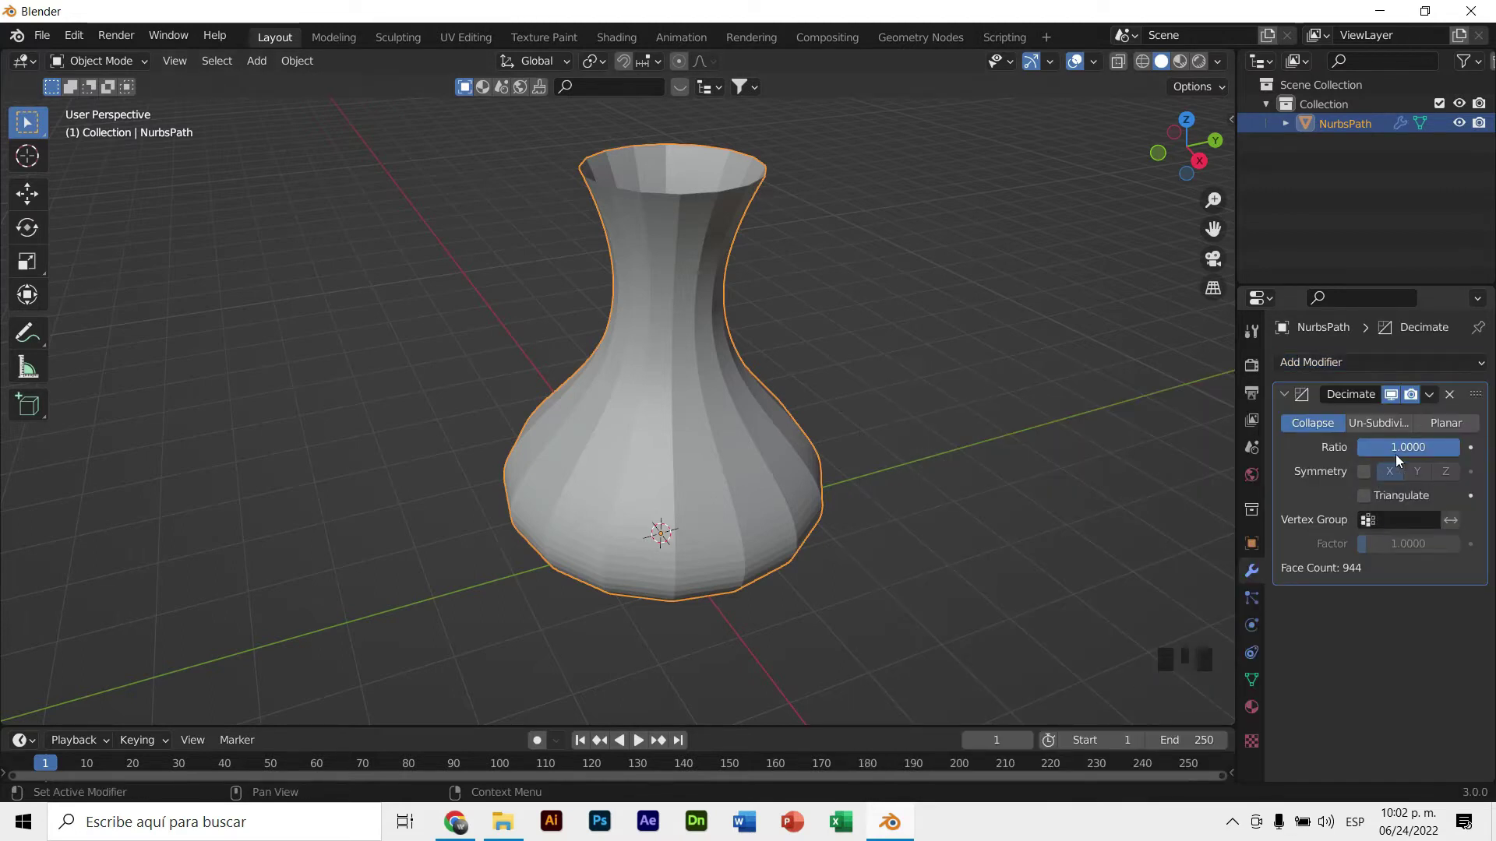
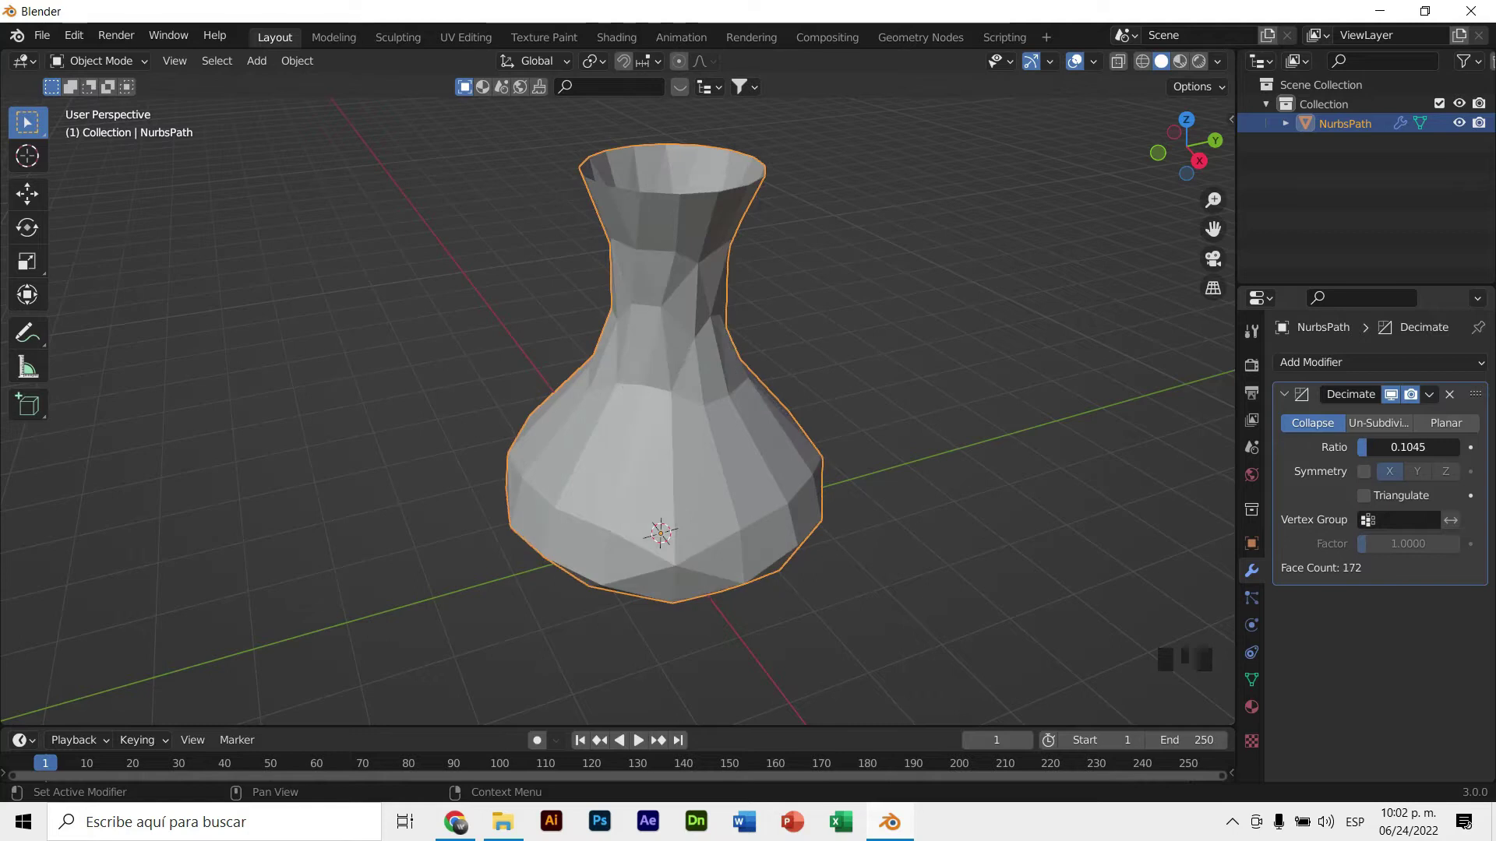
middle_click(826, 359)
left_click_drag(1390, 452, 863, 361)
left_click_drag(863, 362, 1155, 789)
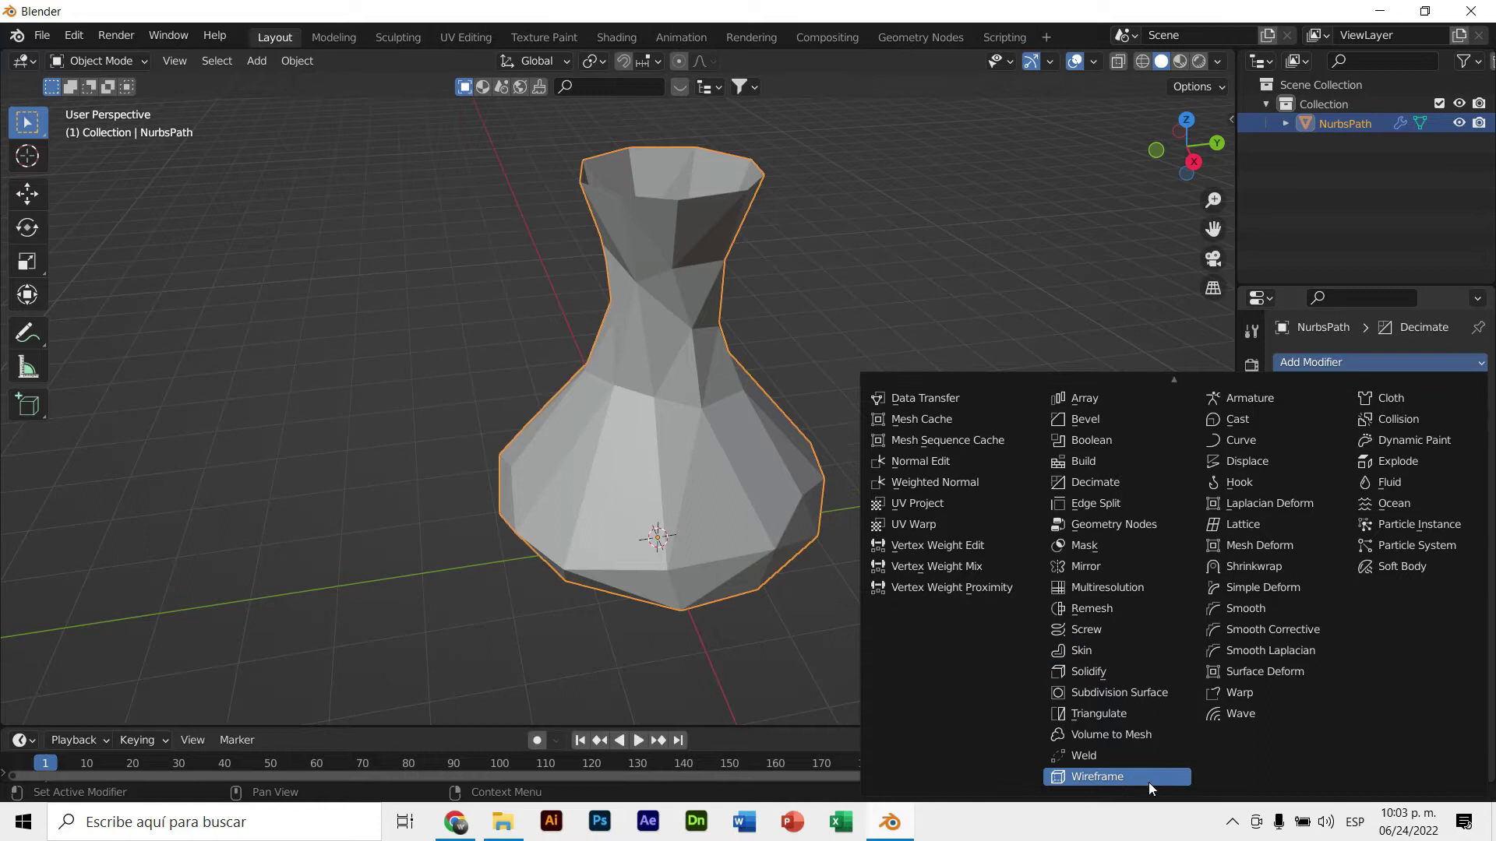
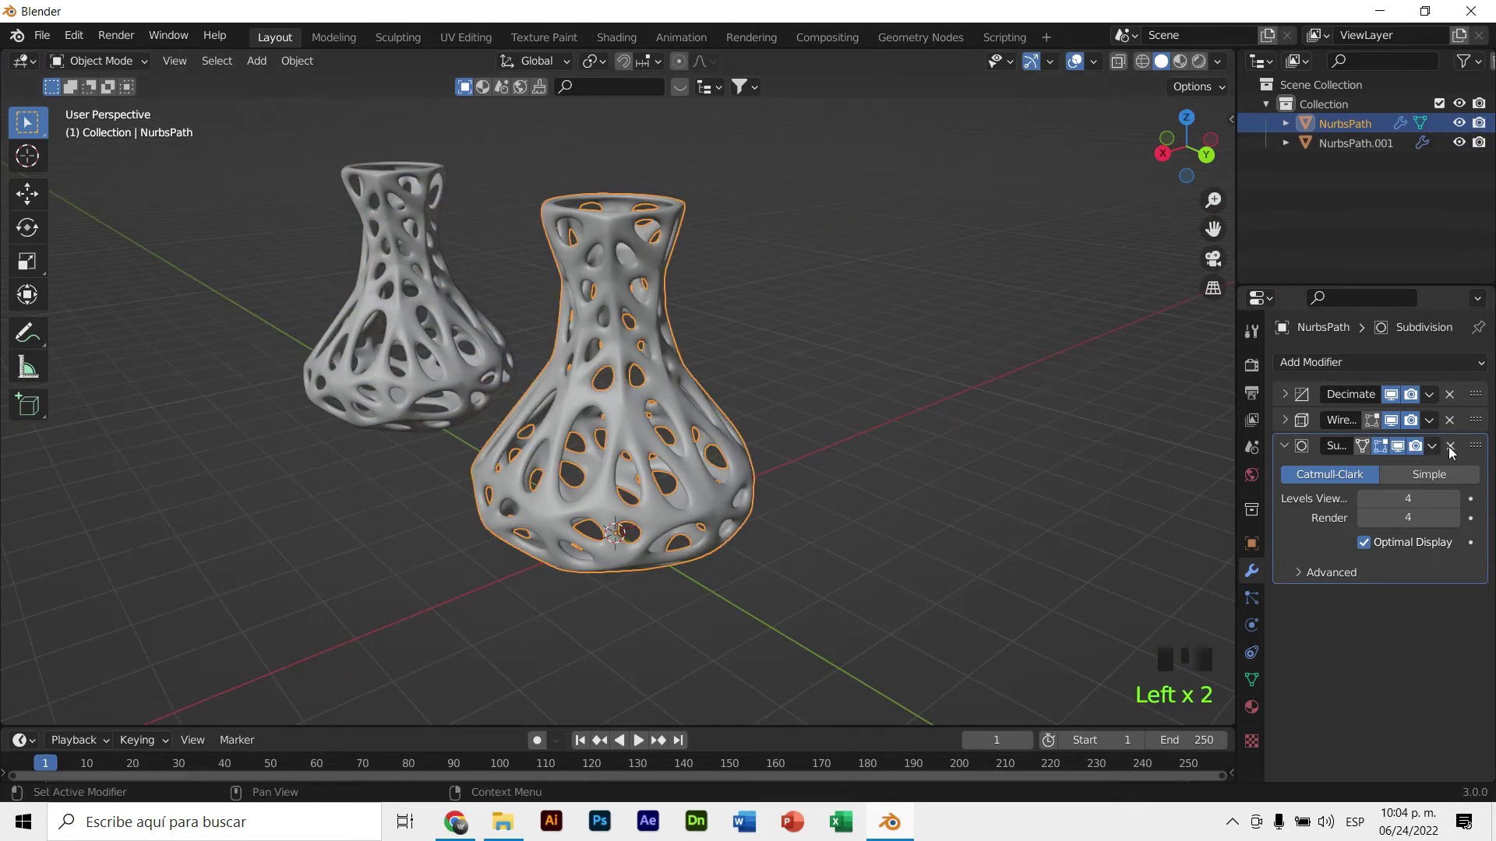
Remove the Subdivision modifier from the front wireframe vase
middle_click(717, 379)
right_click(656, 359)
left_click(783, 299)
scroll("down", 3)
scroll("up", 3)
middle_click(717, 344)
left_click(658, 326)
Lower the Decimate ratio to 0.05 so the wireframe struts turn straight and angular
left_click_drag(1289, 399, 588, 300)
left_click_drag(589, 300, 641, 290)
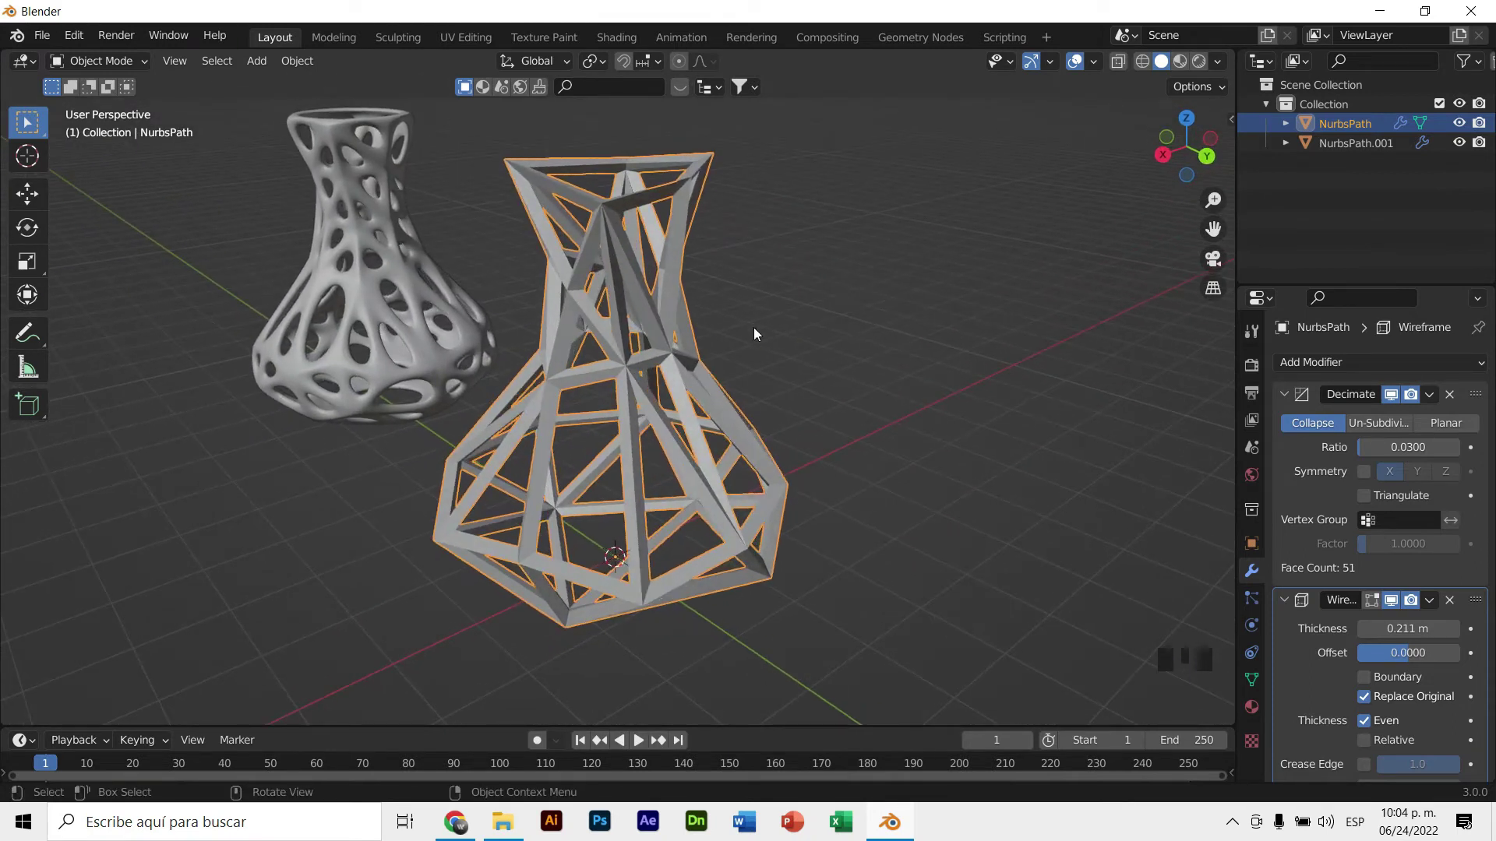
middle_click(792, 327)
left_click_drag(1409, 453, 904, 284)
left_click_drag(904, 284, 650, 324)
scroll("down", 3)
scroll("up", 3)
scroll("down", 3)
scroll("up", 3)
scroll("down", 3)
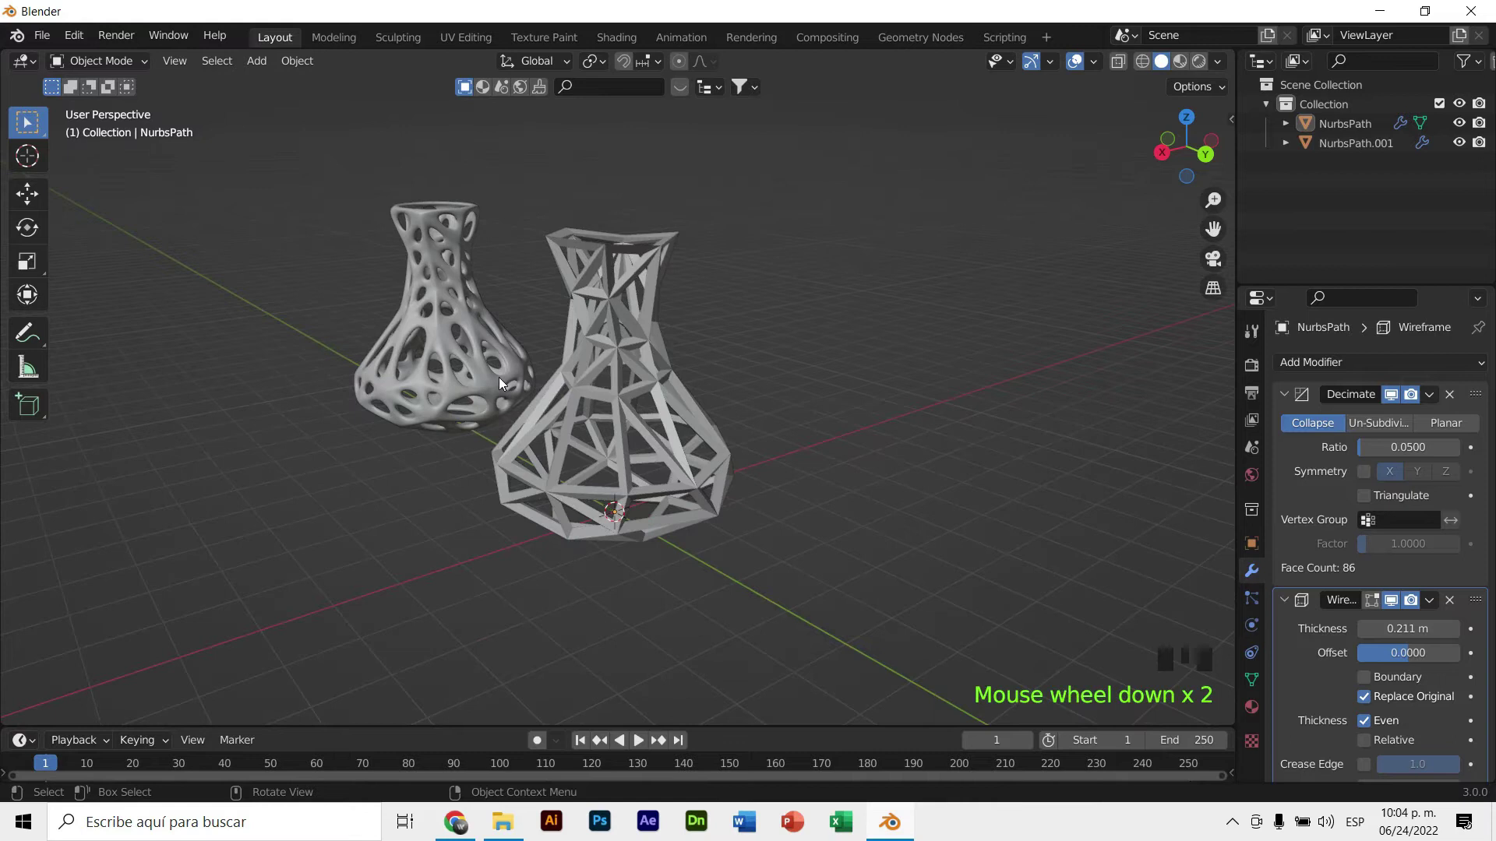
left_click_drag(620, 442, 629, 487)
Reposition the angular wireframe vase along X
key("g")
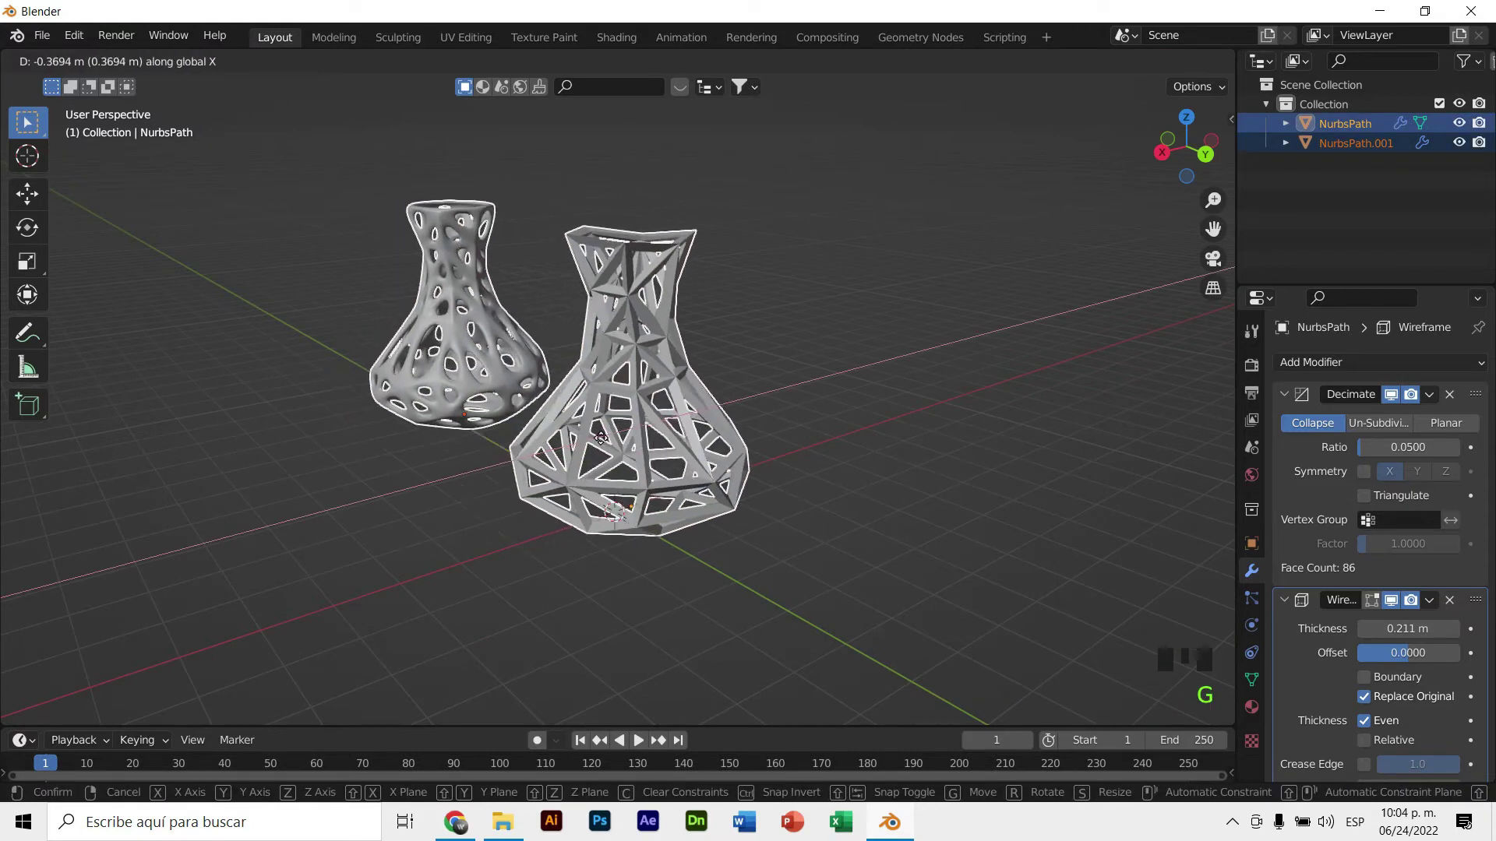
key("ctrl+z")
left_click_drag(804, 351, 740, 499)
key("g")
left_click(488, 422)
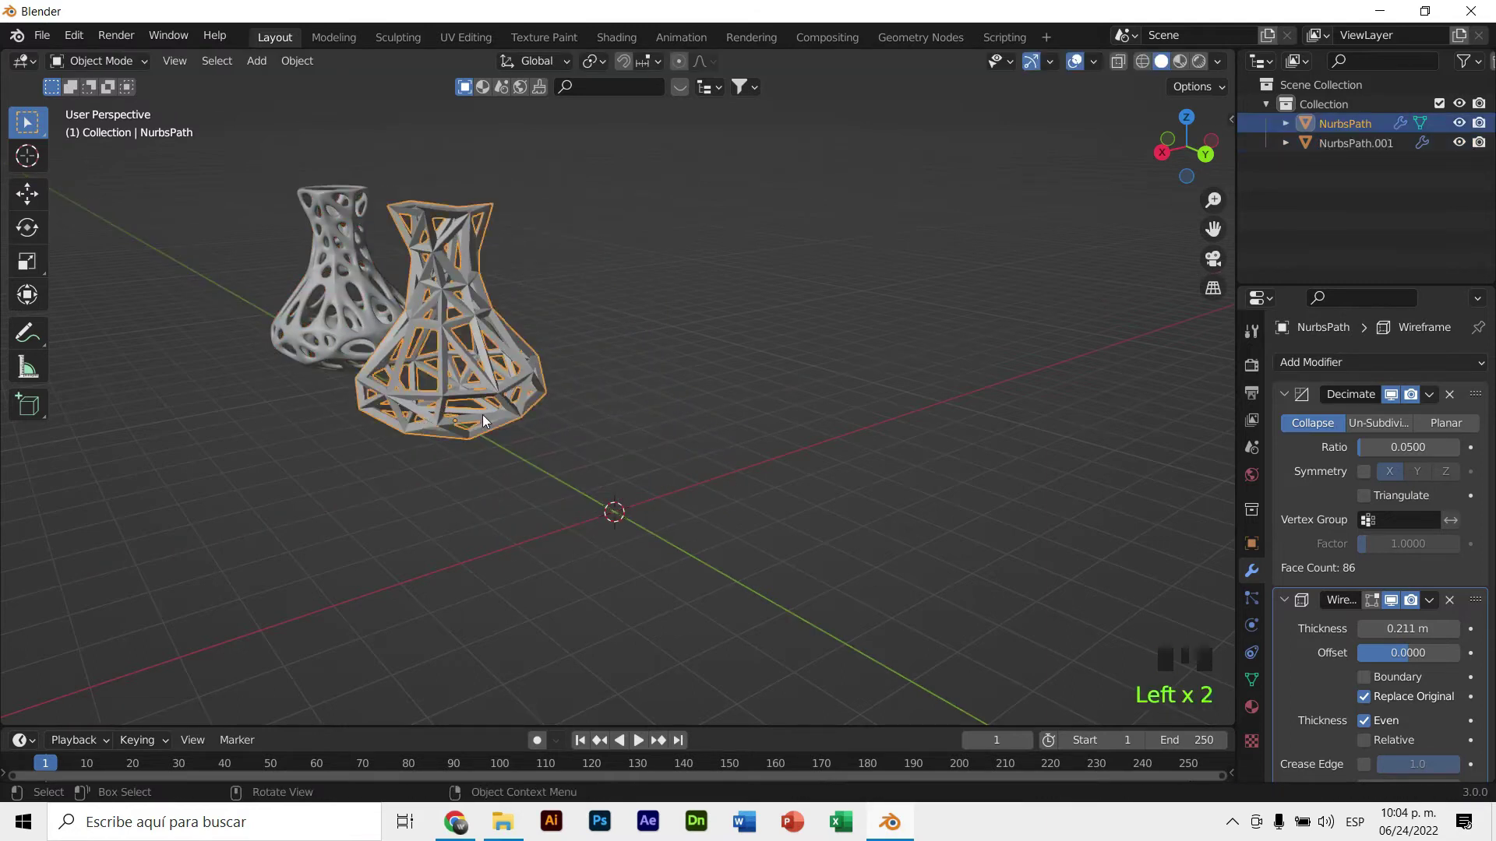
Duplicate the angular vase with Shift+D and place the copy in front
key("shift+d")
left_click(822, 385)
middle_click(893, 424)
left_click(680, 333)
middle_click(758, 385)
left_click(591, 383)
left_click_drag(719, 400, 1381, 367)
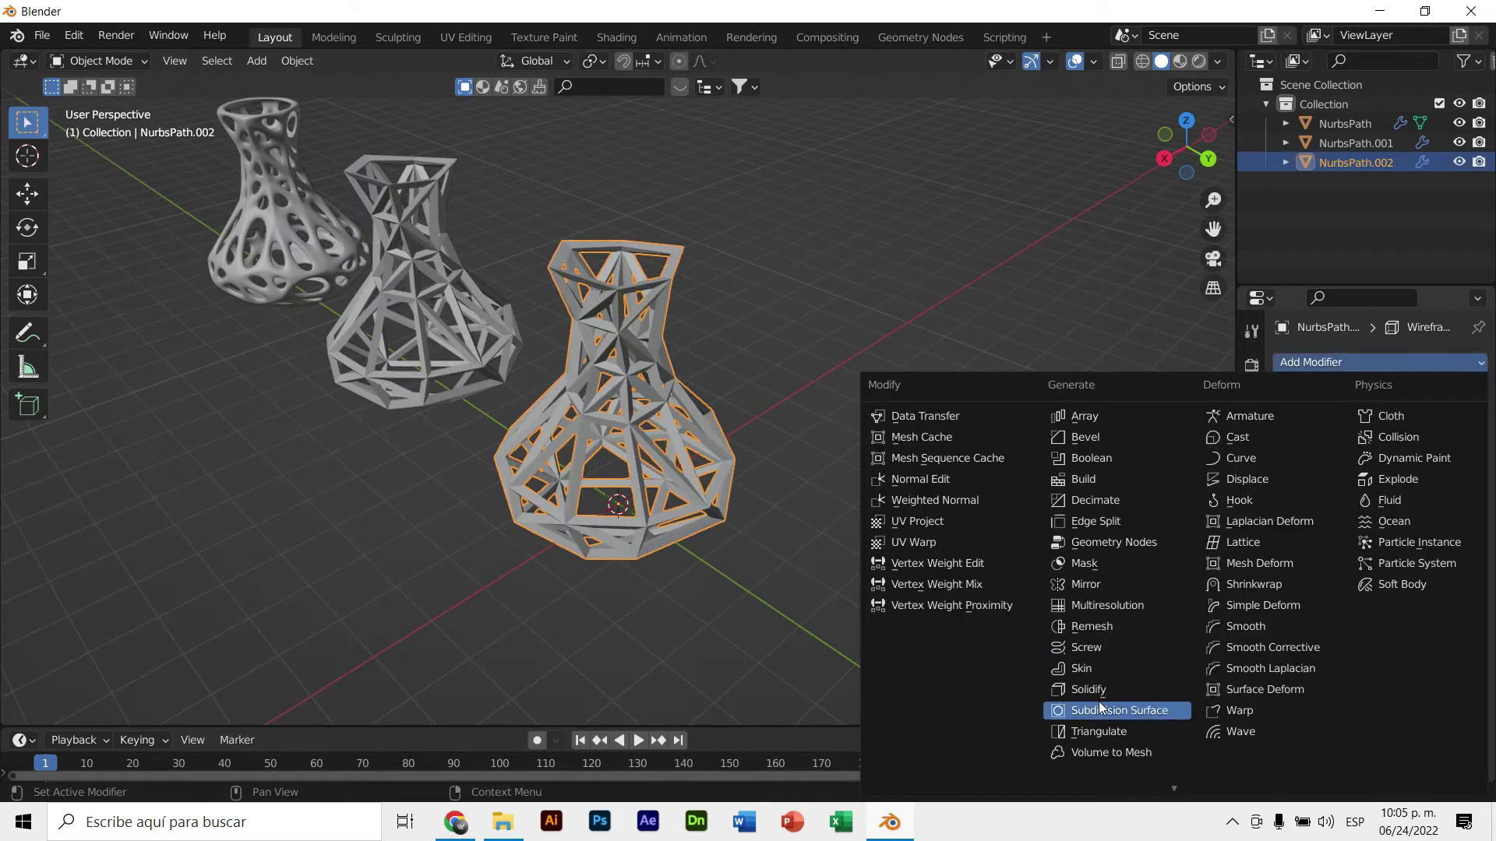
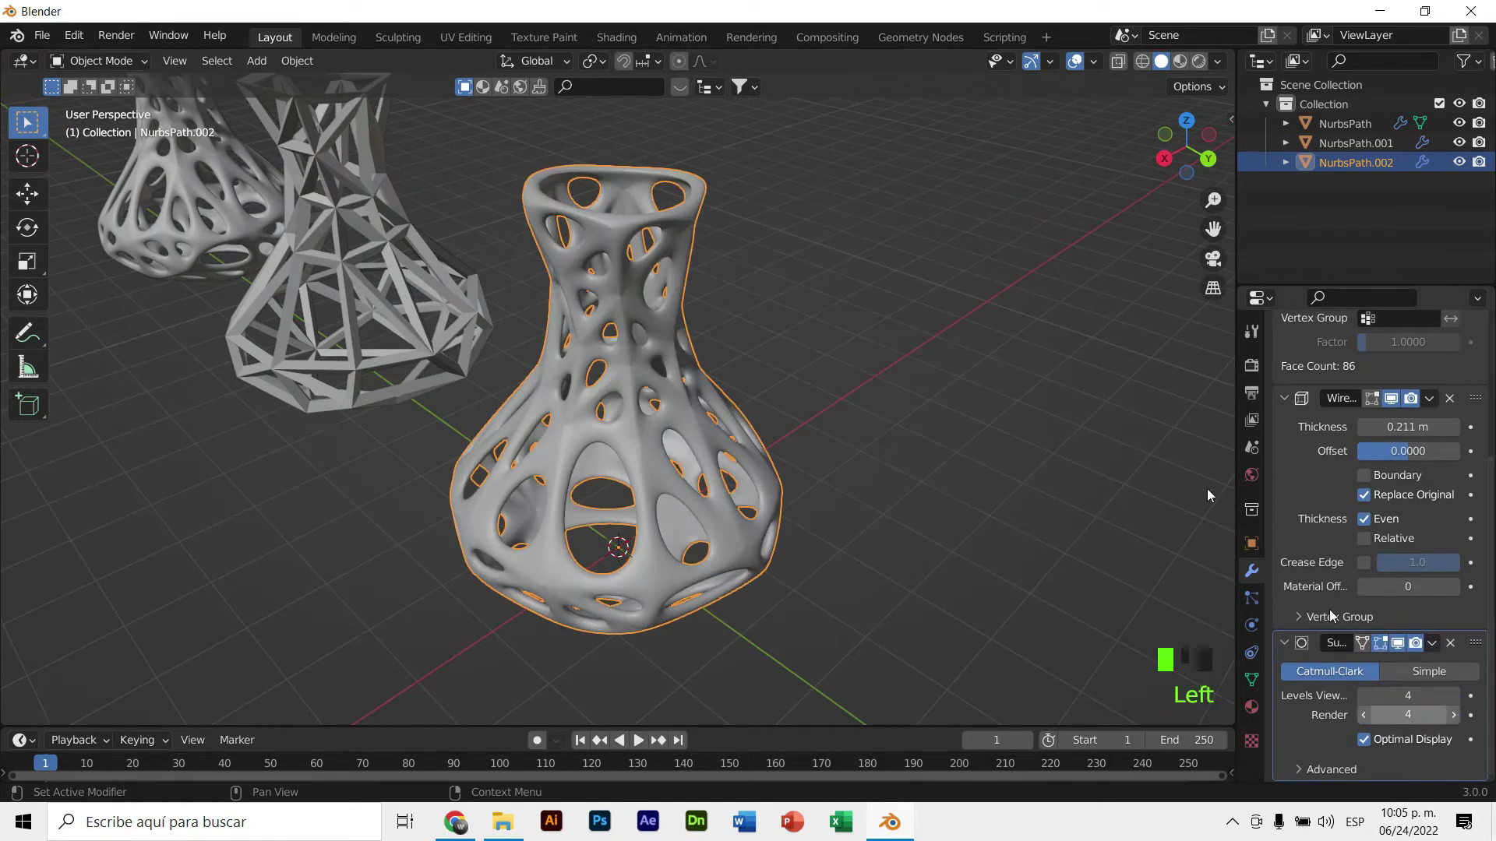
Switch the third vase's Decimate to Un-Subdivide with zero iterations for a woven slatted surface
left_click_drag(983, 419, 1408, 411)
scroll("up", 3)
left_click(1373, 411)
left_click_drag(540, 521, 549, 420)
scroll("down", 3)
scroll("up", 3)
left_click_drag(598, 437, 1332, 541)
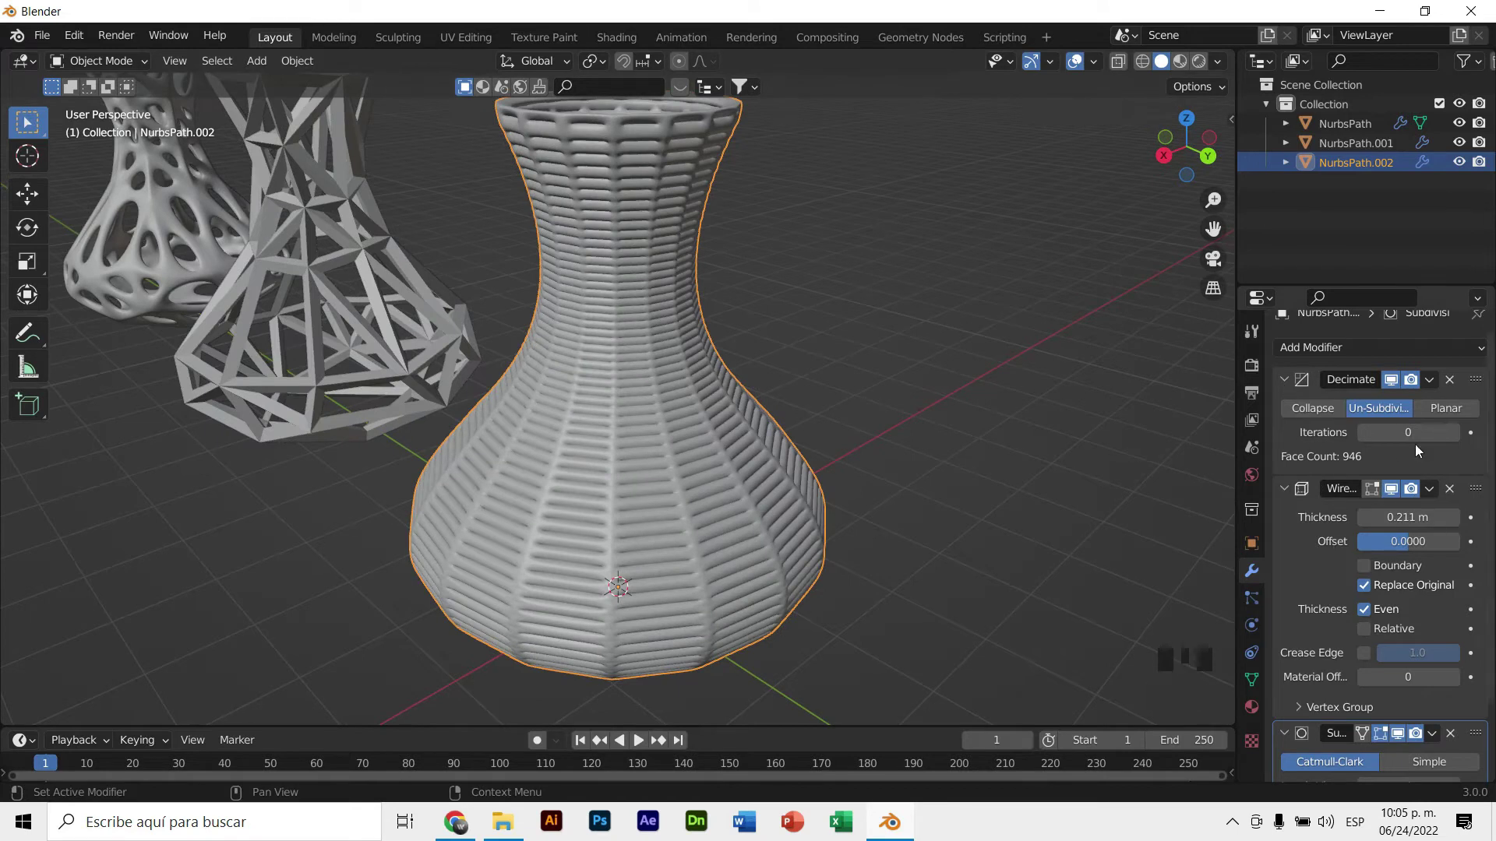
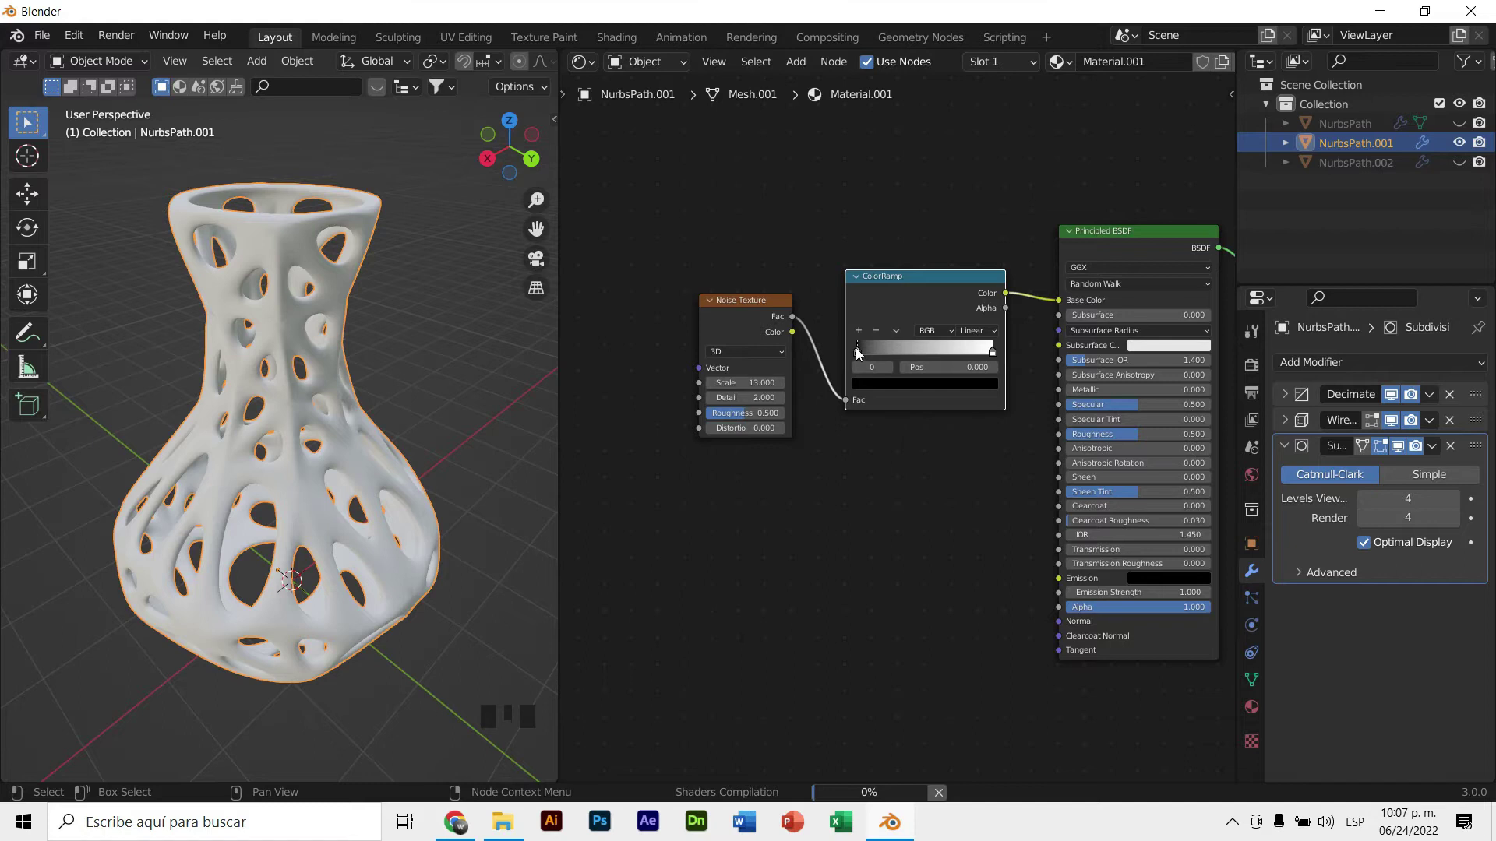
Darken the ColorRamp's left stop on the holey vase and confirm its new Y position
left_click_drag(862, 355, 916, 356)
left_click_drag(912, 356, 966, 391)
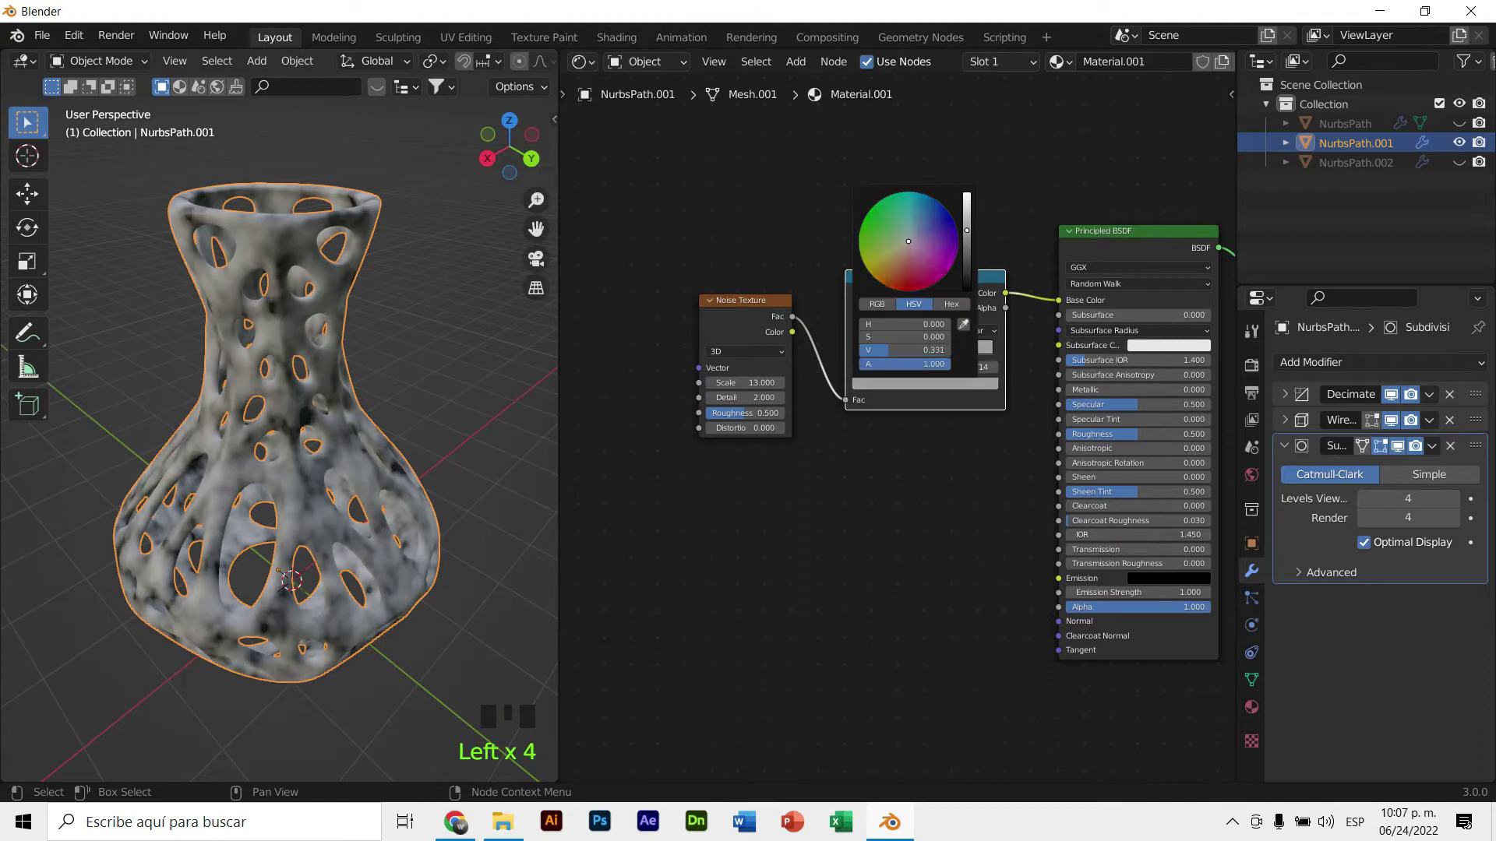
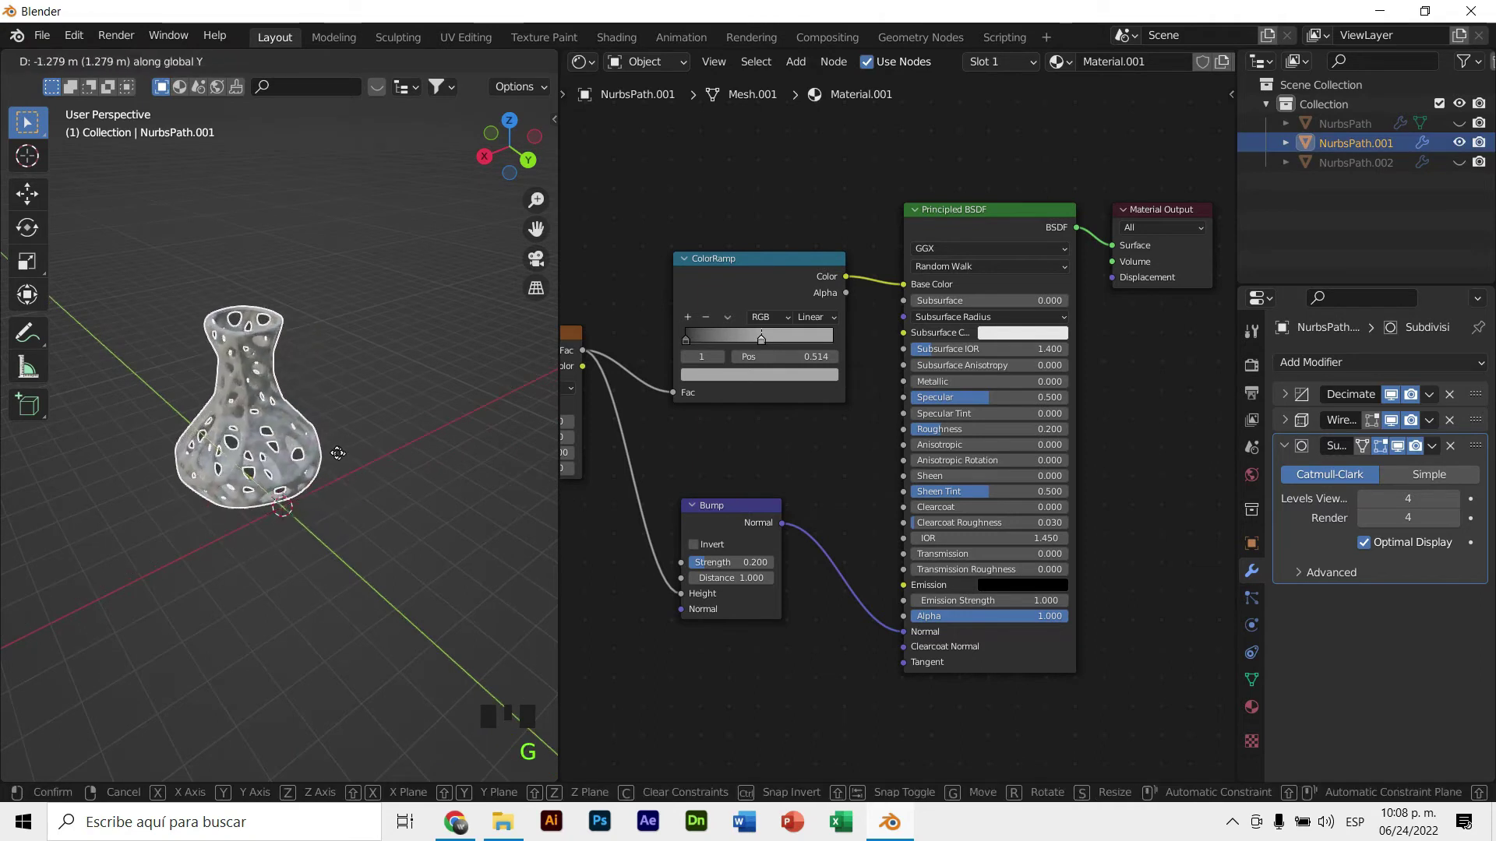
left_click(300, 420)
Select the ribbed vase NurbsPath.002 and create a new material for it
left_click(1465, 122)
left_click(1448, 170)
left_click(348, 433)
left_click(300, 465)
scroll("up", 3)
middle_click(327, 450)
Add a Musgrave Texture node and place it left of the Principled shader
left_click(1068, 66)
middle_click(972, 235)
left_click(741, 270)
middle_click(744, 369)
left_click_drag(728, 299, 704, 273)
Link the Musgrave height output to the shader's Roughness
key("shift+a")
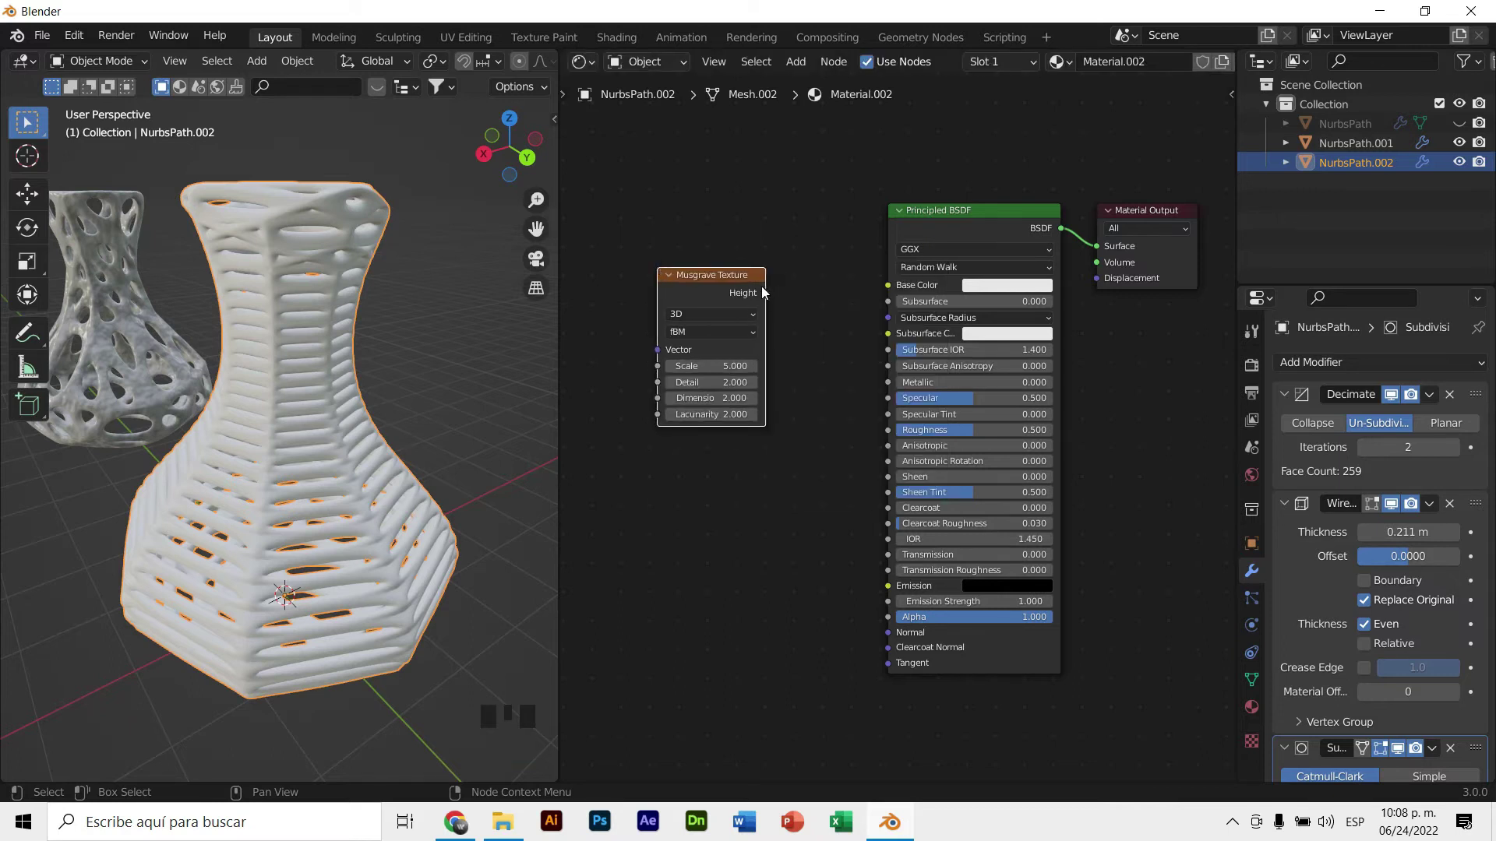
left_click_drag(739, 275, 715, 298)
left_click_drag(718, 297, 418, 307)
middle_click(421, 334)
Set a yellow base colour and raise the Musgrave scale to 6.6
left_click(335, 338)
left_click(1009, 291)
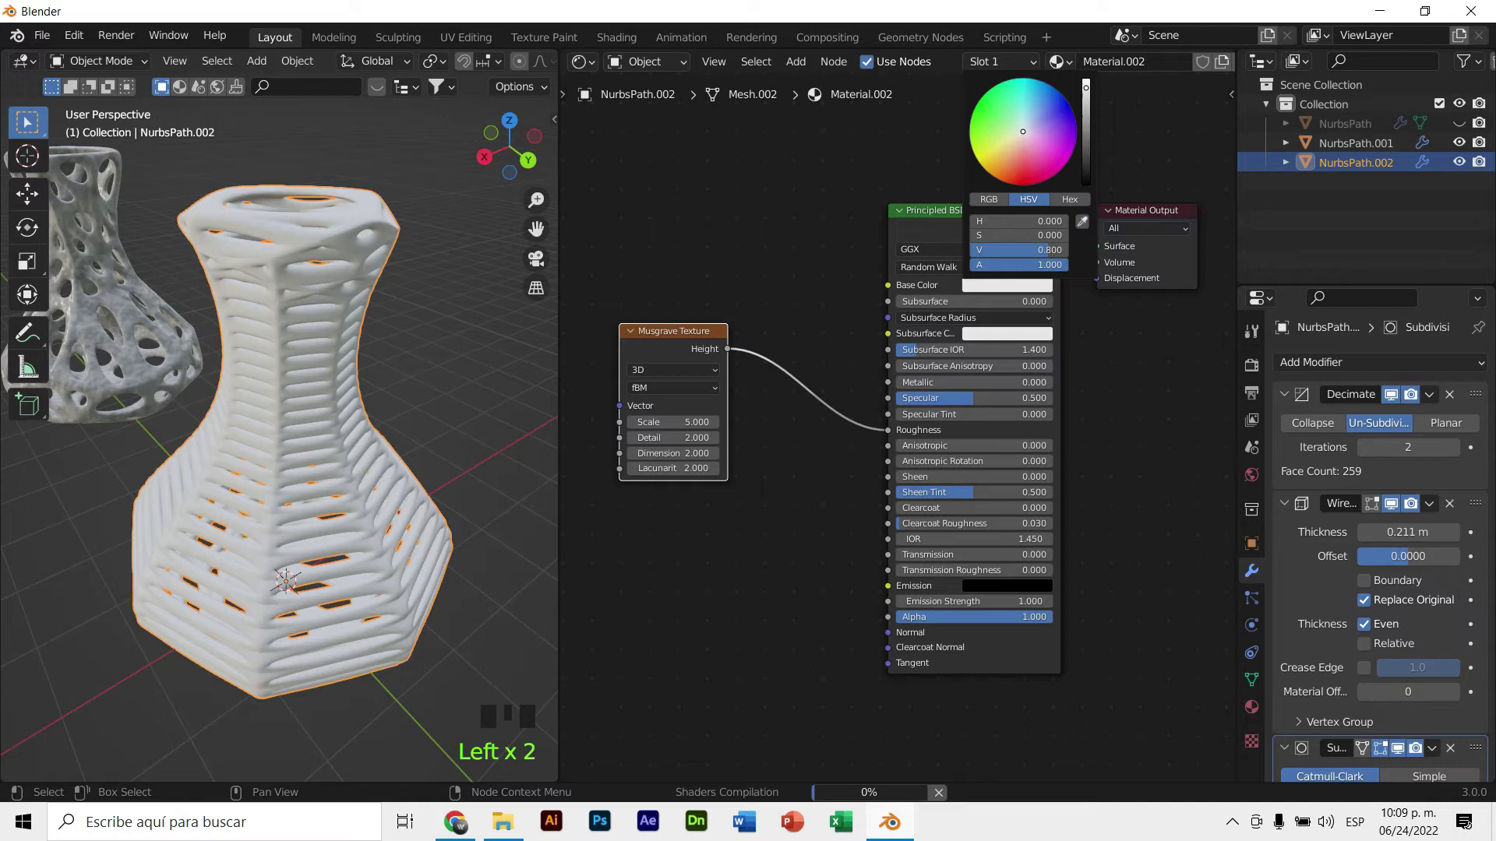
left_click_drag(428, 383, 669, 330)
left_click(669, 330)
left_click_drag(678, 337, 723, 333)
left_click(725, 332)
Insert a ColorRamp after the Musgrave and slide its dark stop to 0.348
key("shift+a")
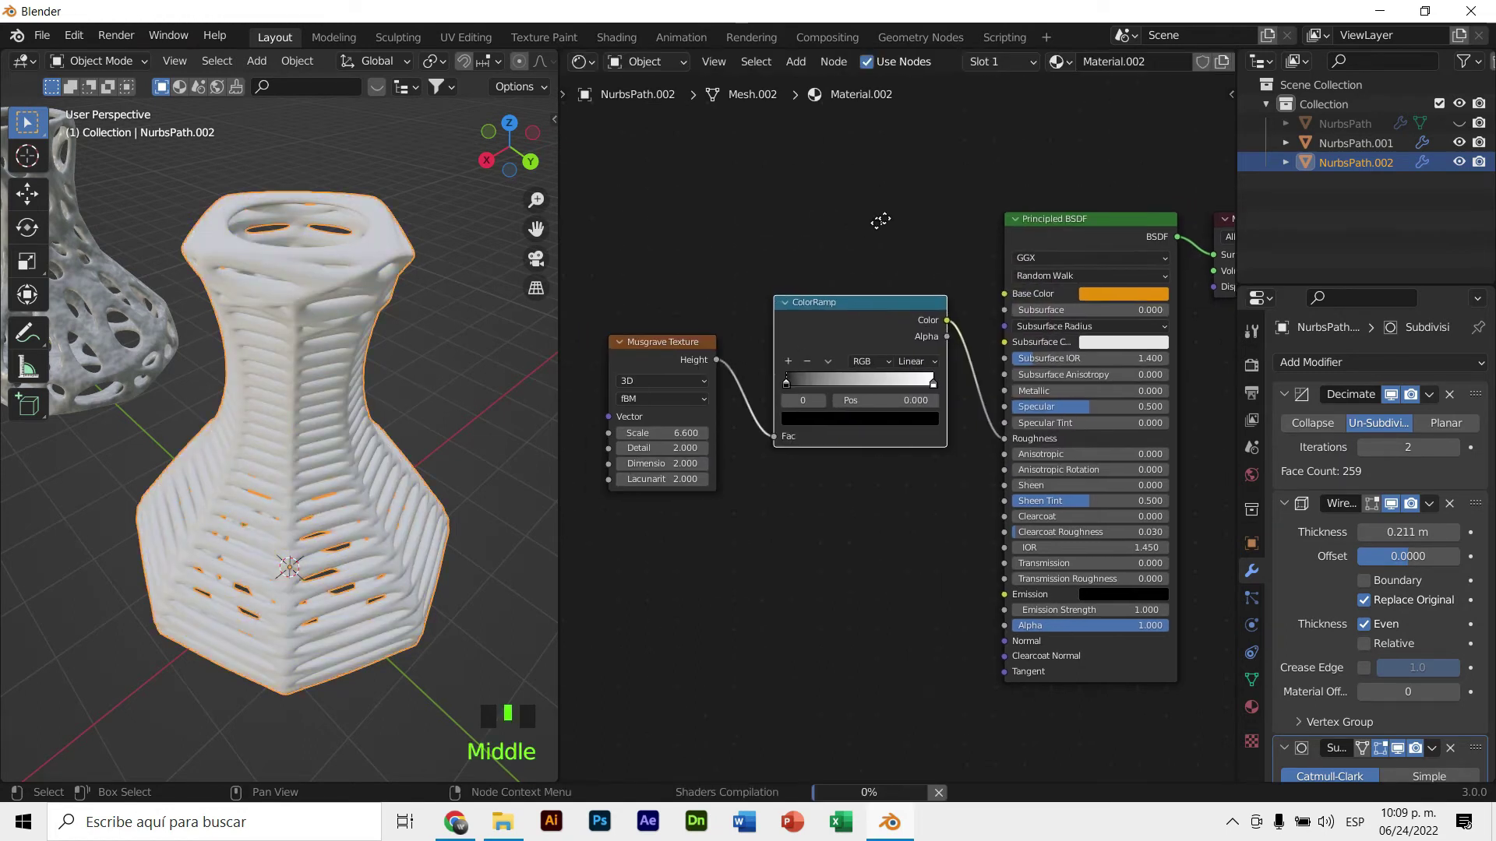
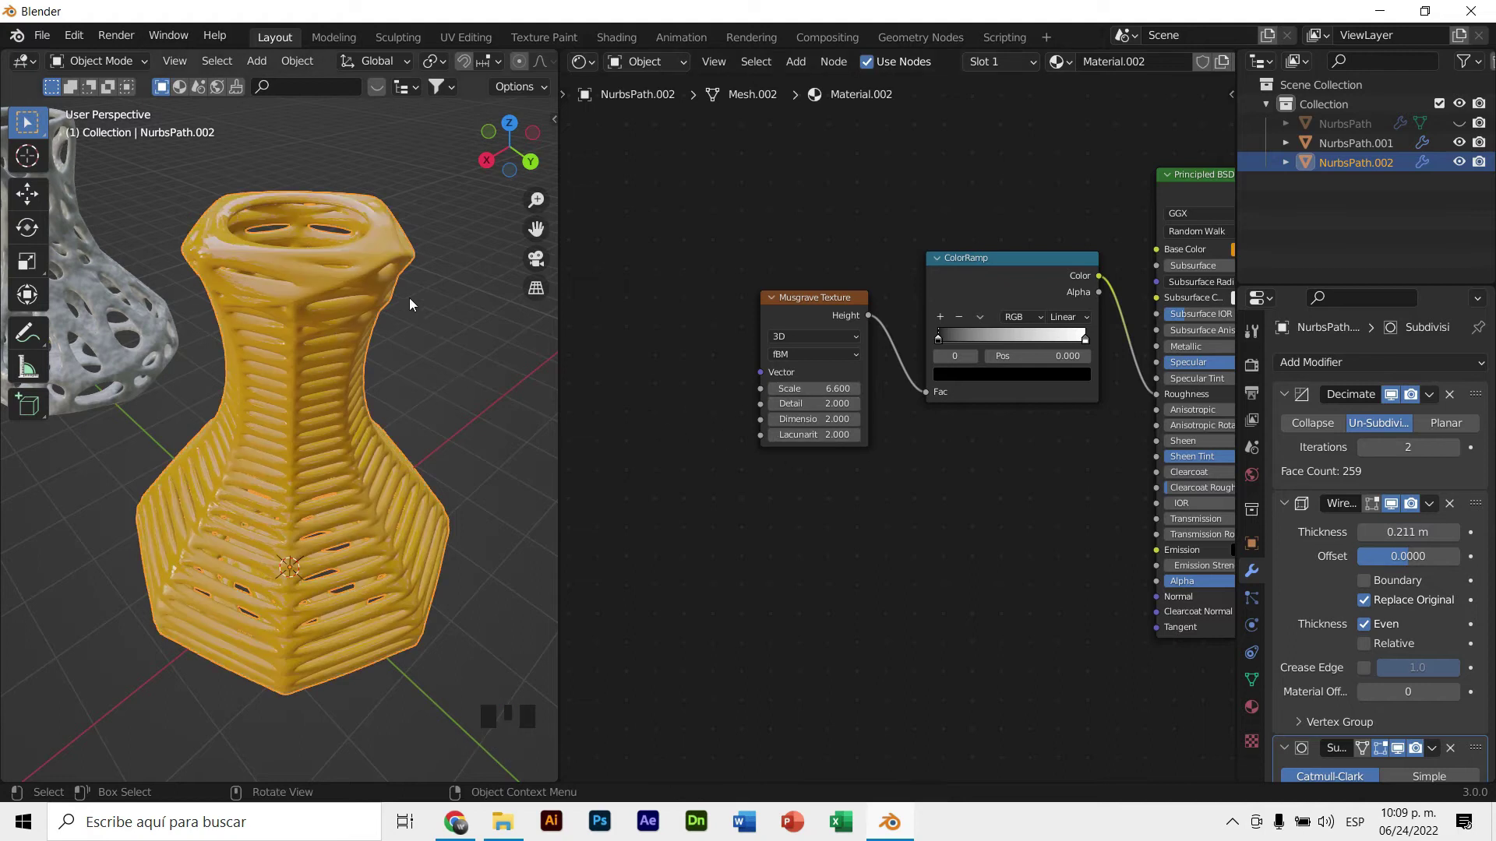
left_click(851, 298)
left_click(819, 303)
middle_click(401, 374)
left_click_drag(948, 344, 1029, 265)
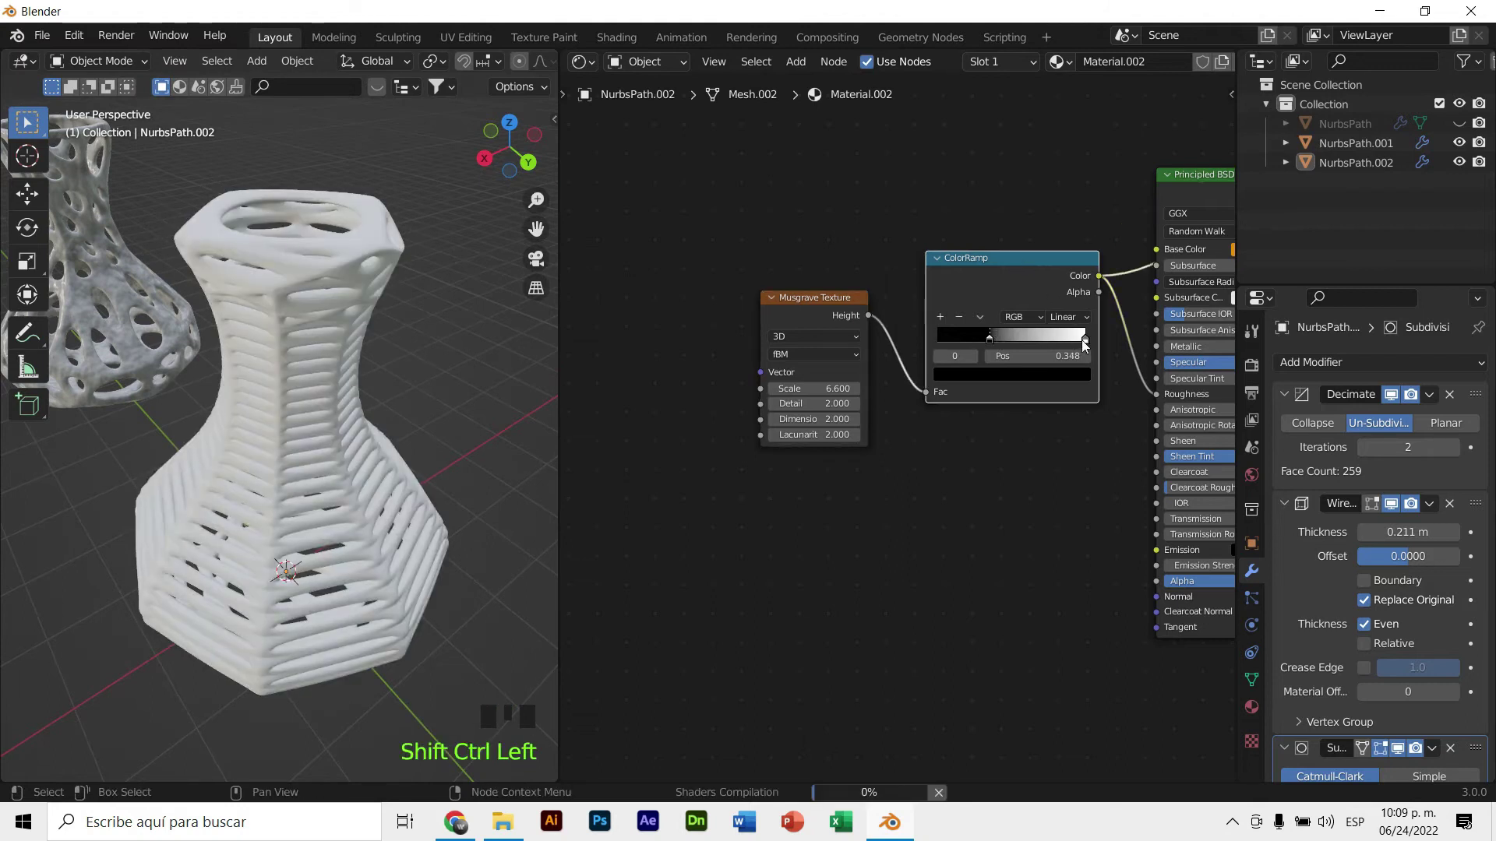
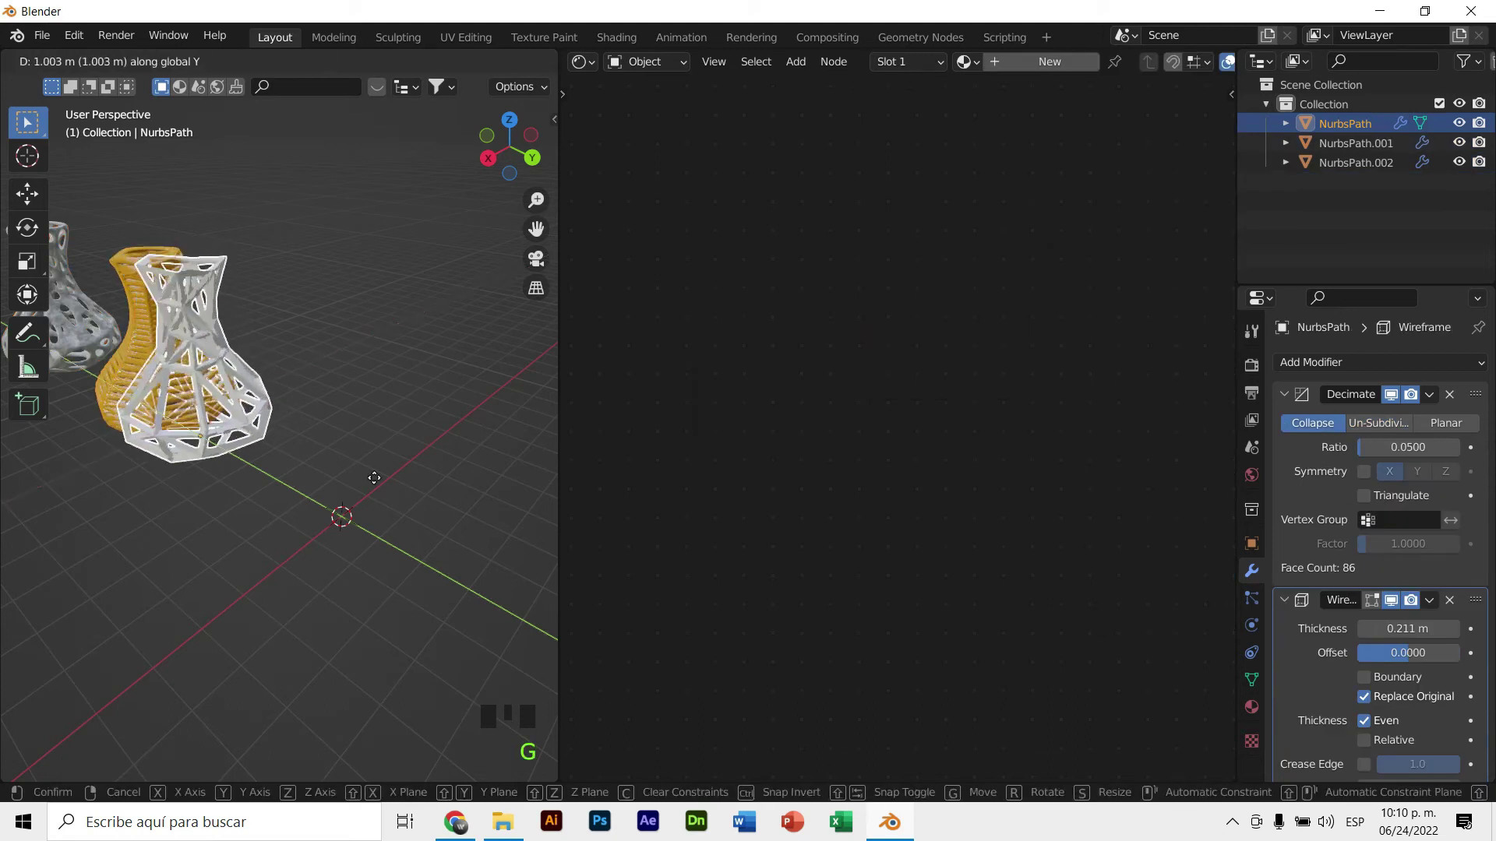
Create a new material on the wireframe vase and add a Voronoi Texture into its Base Color
middle_click(405, 422)
scroll("down", 3)
scroll("up", 3)
left_click_drag(290, 493, 1057, 58)
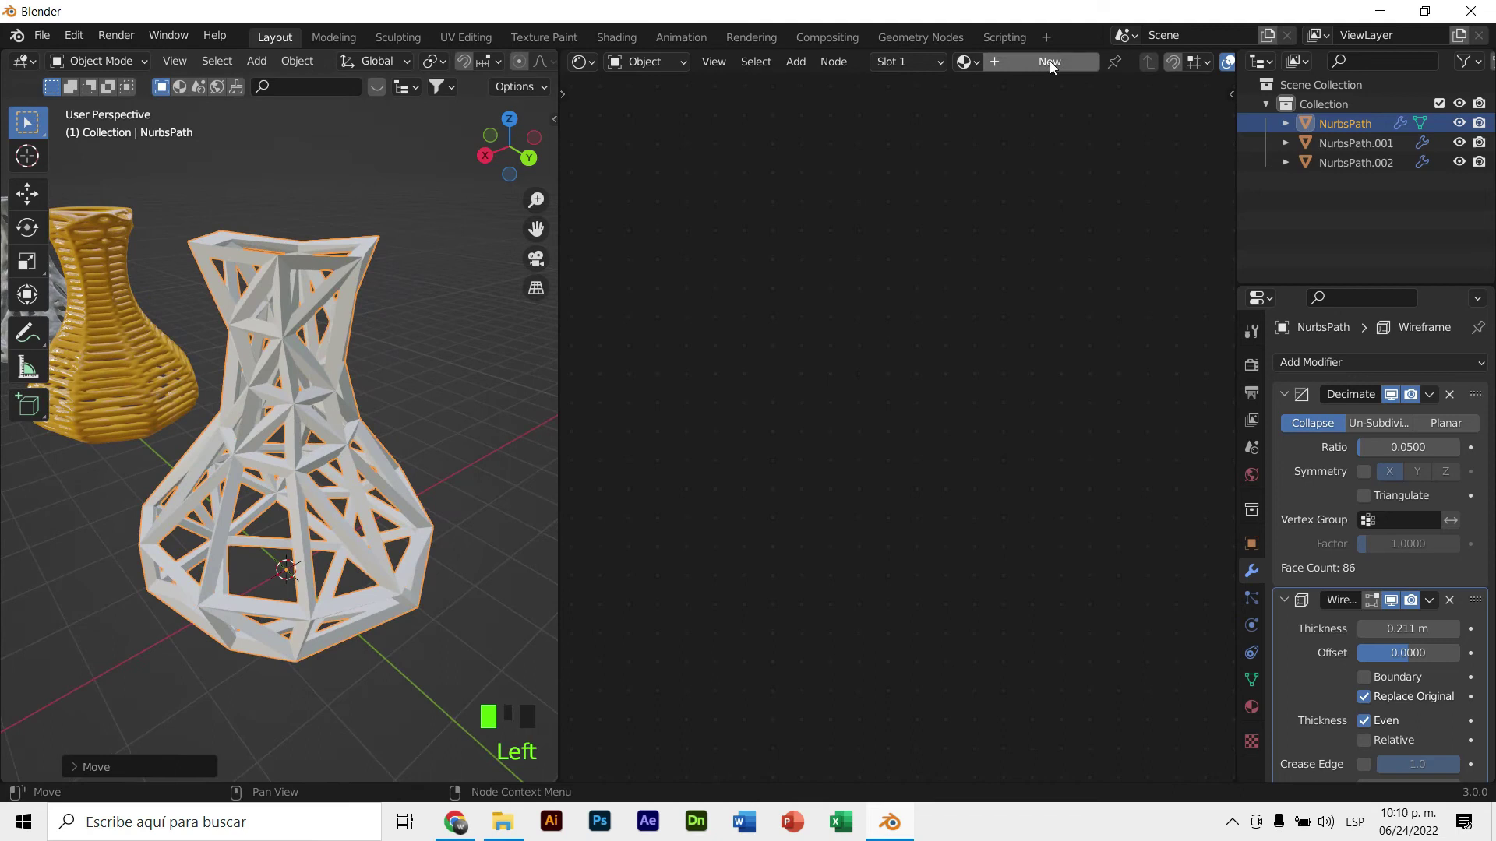
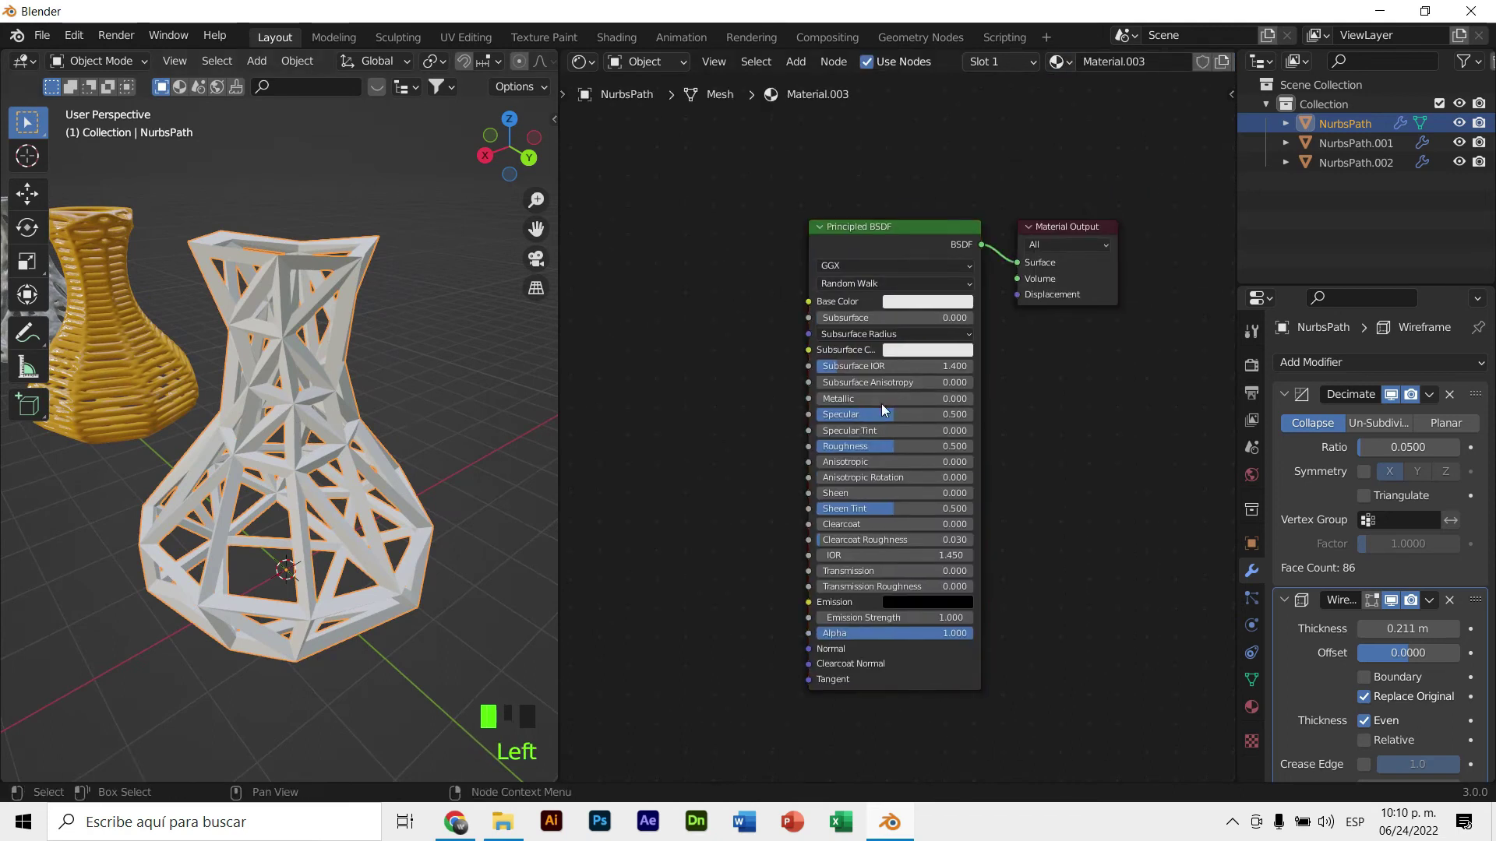
left_click_drag(434, 462, 742, 291)
left_click(741, 291)
key("shift+a")
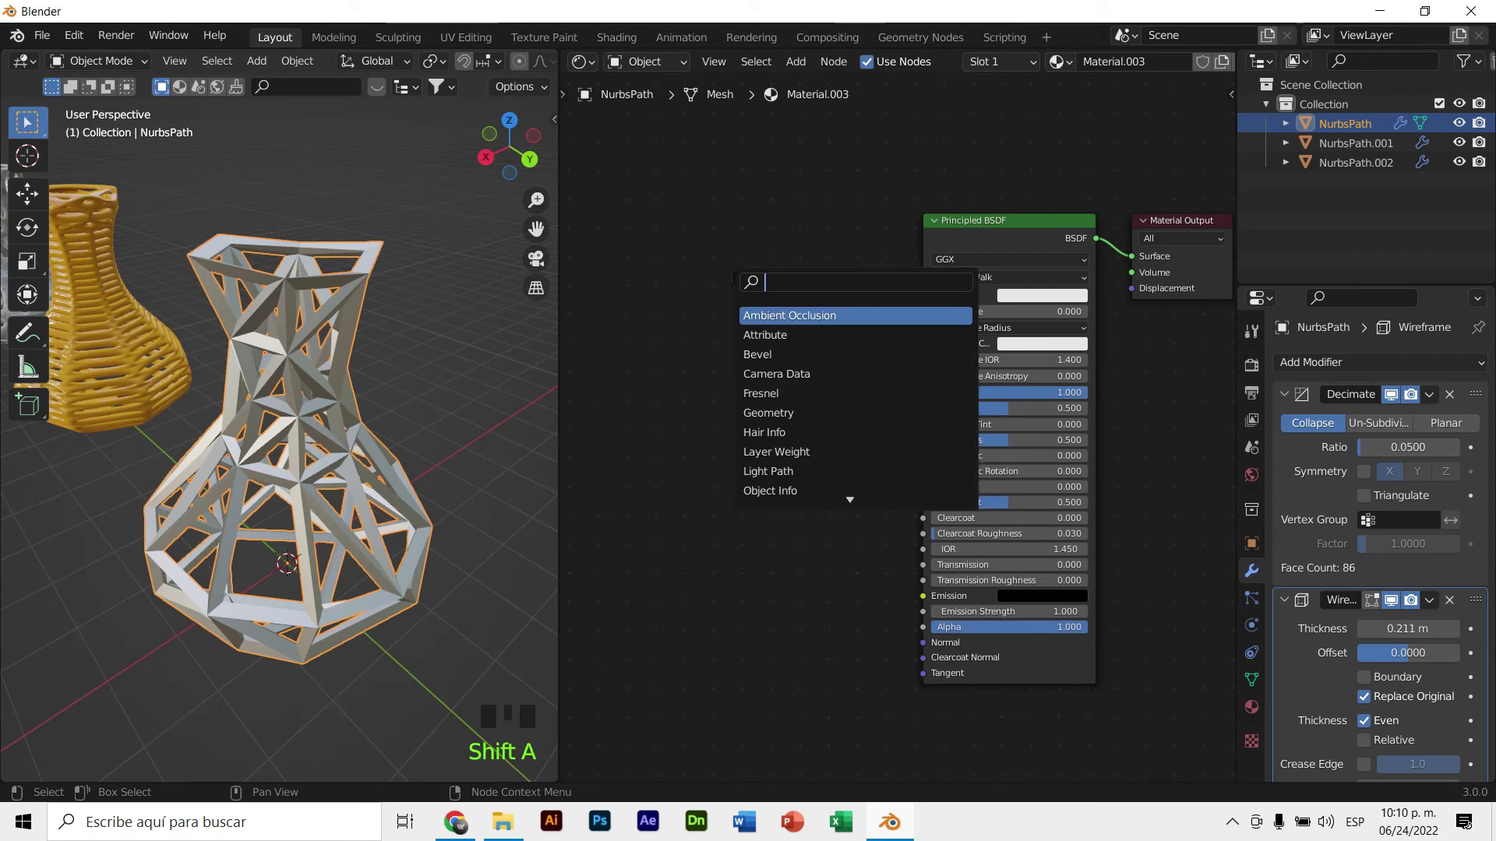
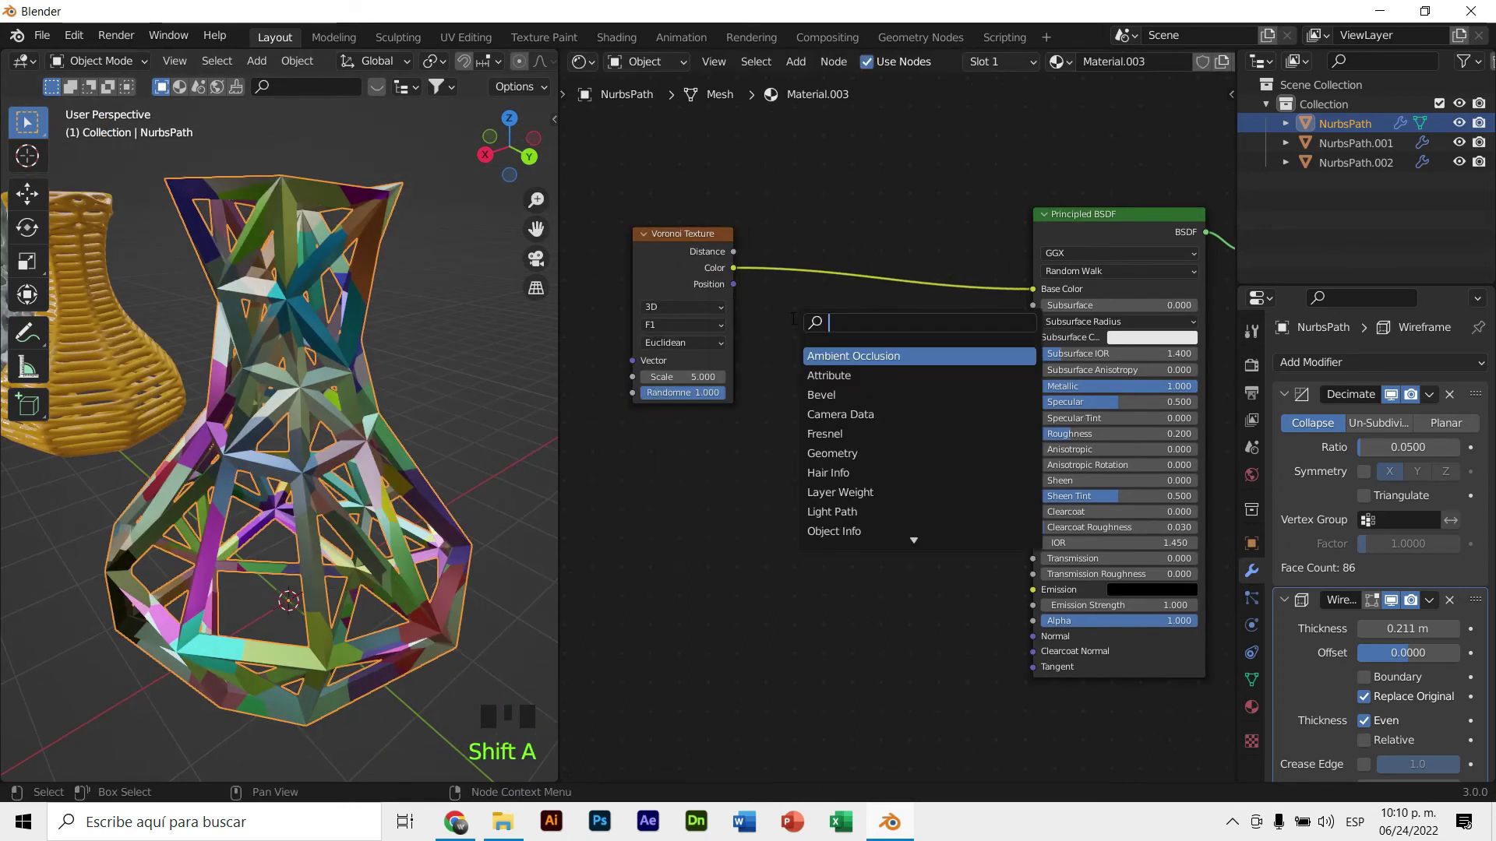
Feed the Voronoi colour into a Bump node's height for the metallic faceted look
left_click_drag(909, 400, 737, 274)
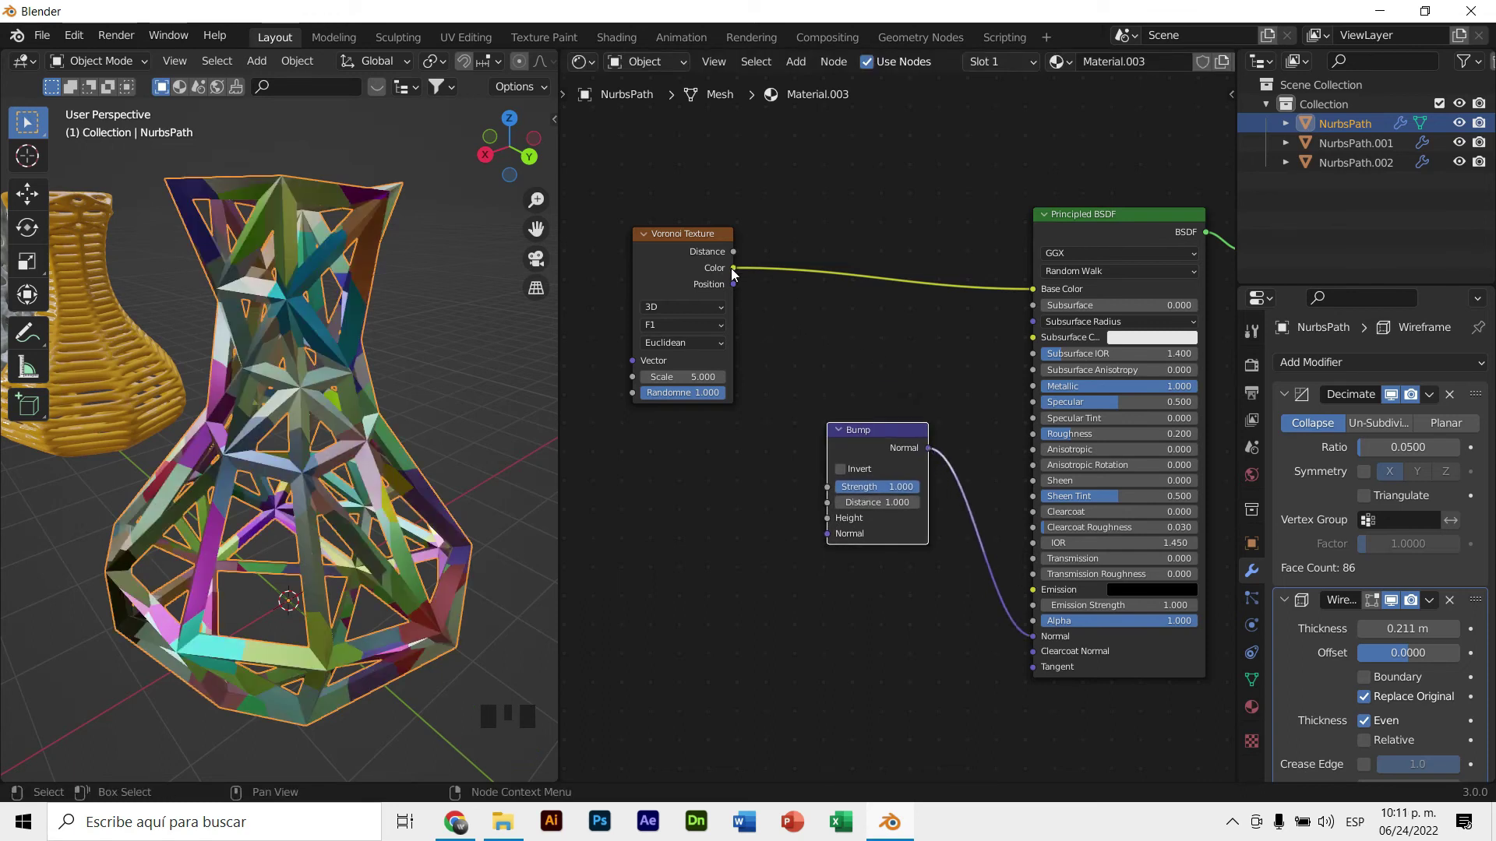
left_click_drag(749, 274, 822, 495)
left_click_drag(756, 296, 486, 314)
scroll("down", 3)
scroll("up", 3)
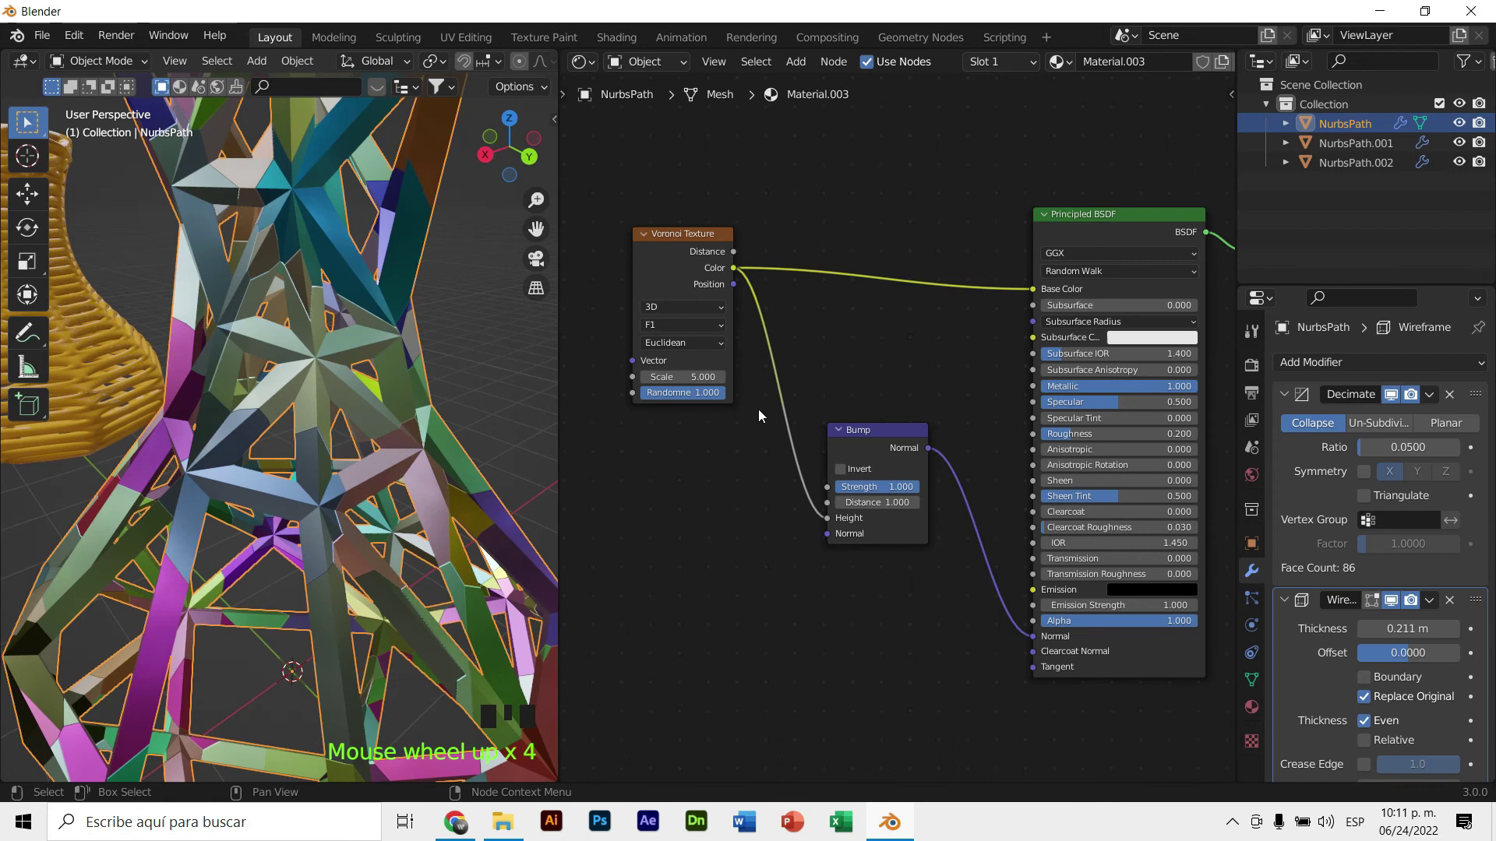